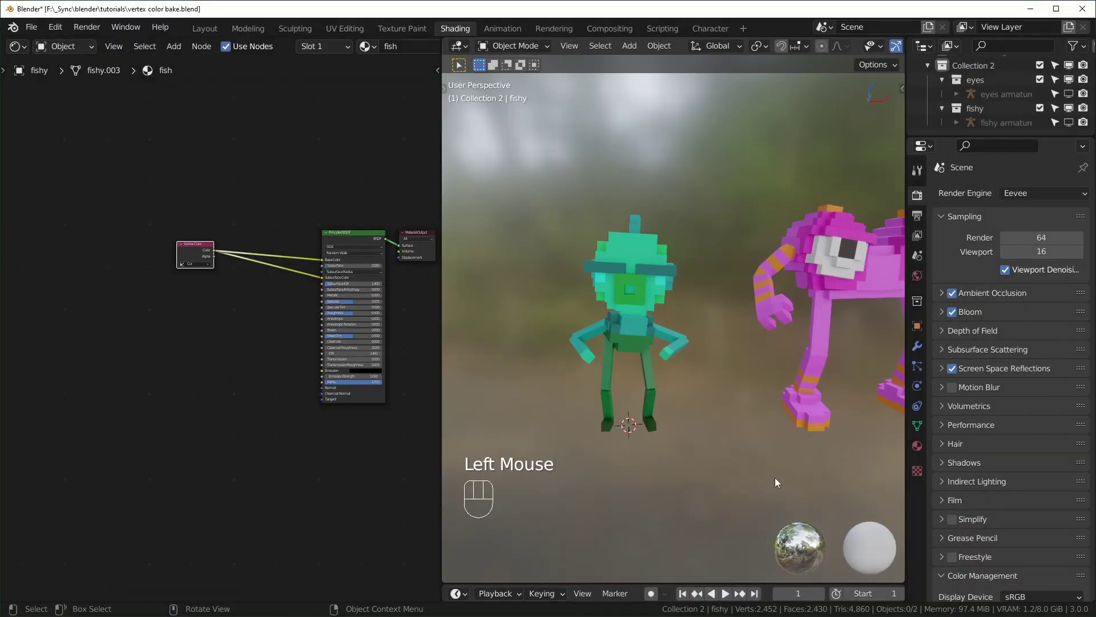
# - Frame the Vertex Color and Principled BSDF nodes in the Shader Editor
pyautogui.scroll(-3)
pyautogui.moveTo(781, 430); pyautogui.dragTo(762, 431)
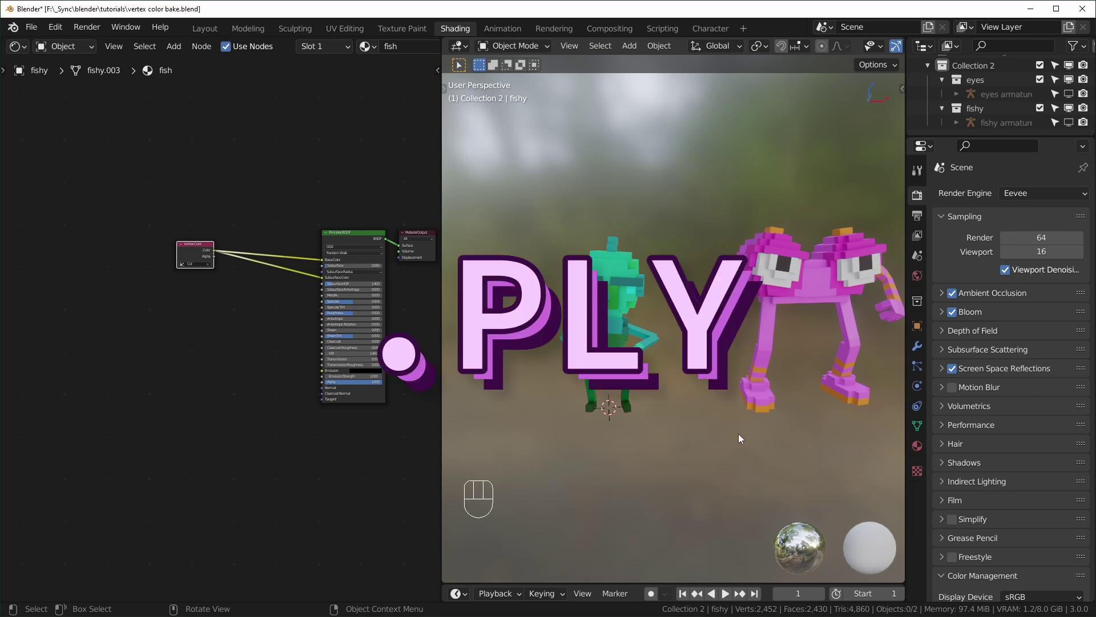
pyautogui.scroll(3)
pyautogui.scroll(3)
pyautogui.middleClick(279, 224)
pyautogui.scroll(3)
pyautogui.click(189, 315)
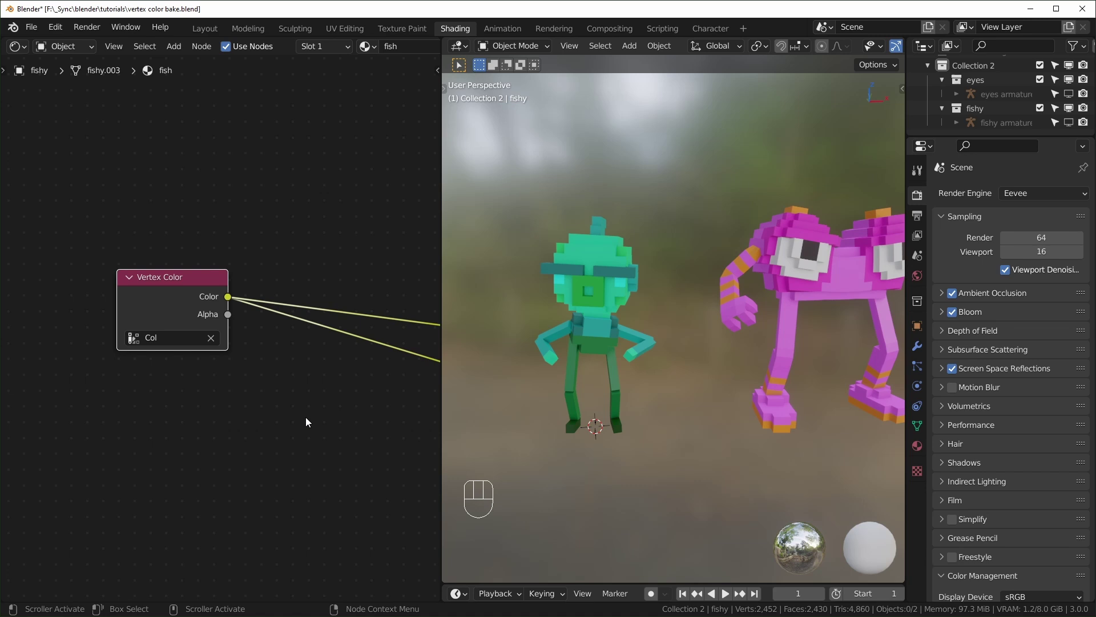
pyautogui.click(249, 362)
pyautogui.scroll(-3)
pyautogui.middleClick(330, 415)
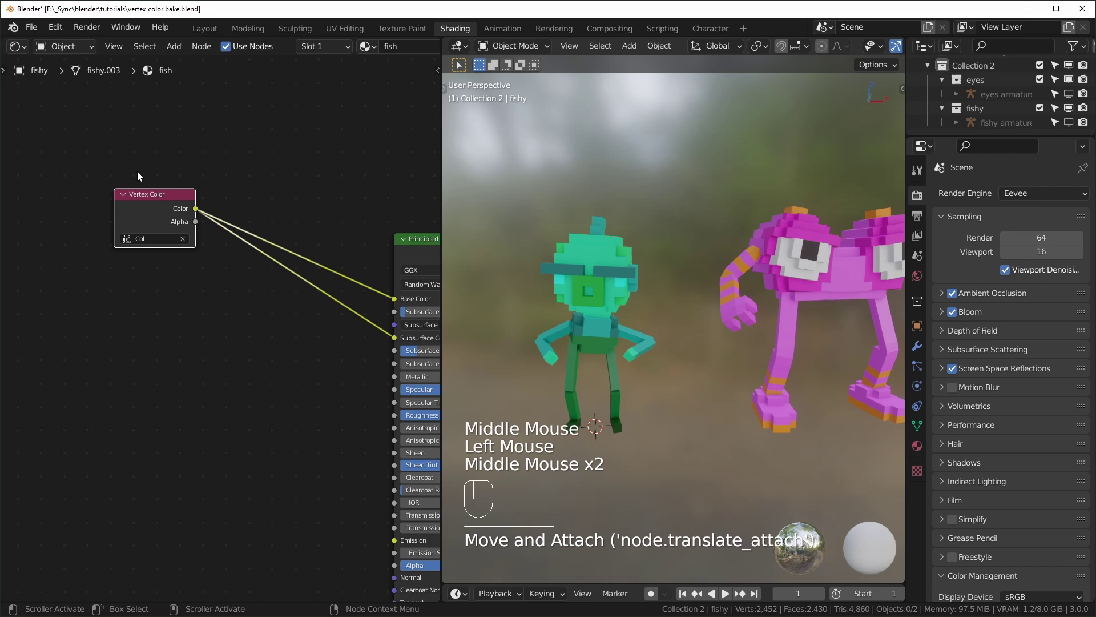
pyautogui.moveTo(146, 202); pyautogui.dragTo(142, 226)
pyautogui.moveTo(417, 422); pyautogui.dragTo(366, 378)
pyautogui.scroll(-3)
pyautogui.middleClick(245, 375)
pyautogui.moveTo(260, 371); pyautogui.dragTo(241, 371)
# - Switch the render engine from Eevee to Cycles
pyautogui.moveTo(1044, 195); pyautogui.dragTo(1031, 243)
# - Confirm the render engine is Cycles with Device set to CPU
pyautogui.scroll(-3)
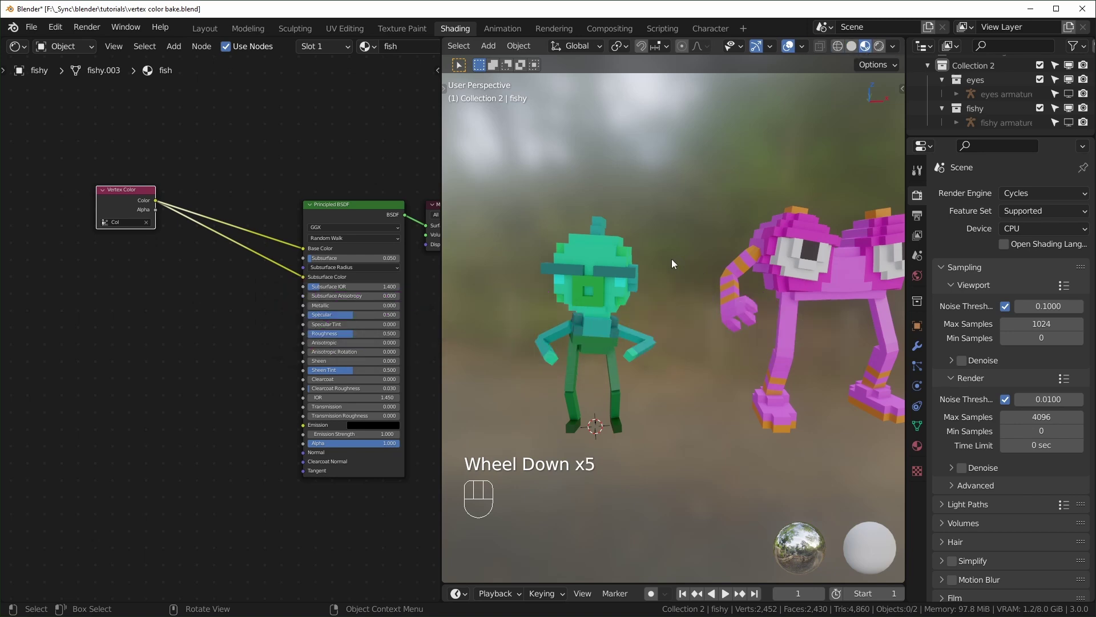
pyautogui.moveTo(610, 269); pyautogui.dragTo(654, 276)
pyautogui.moveTo(682, 312); pyautogui.dragTo(672, 307)
pyautogui.click(1041, 200)
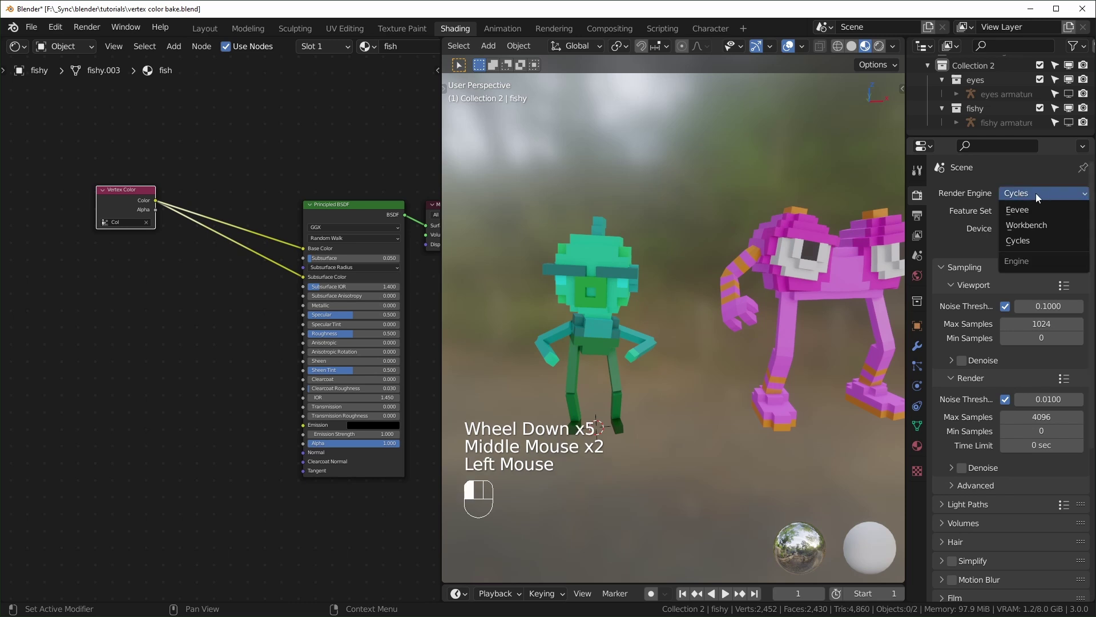
pyautogui.click(1031, 232)
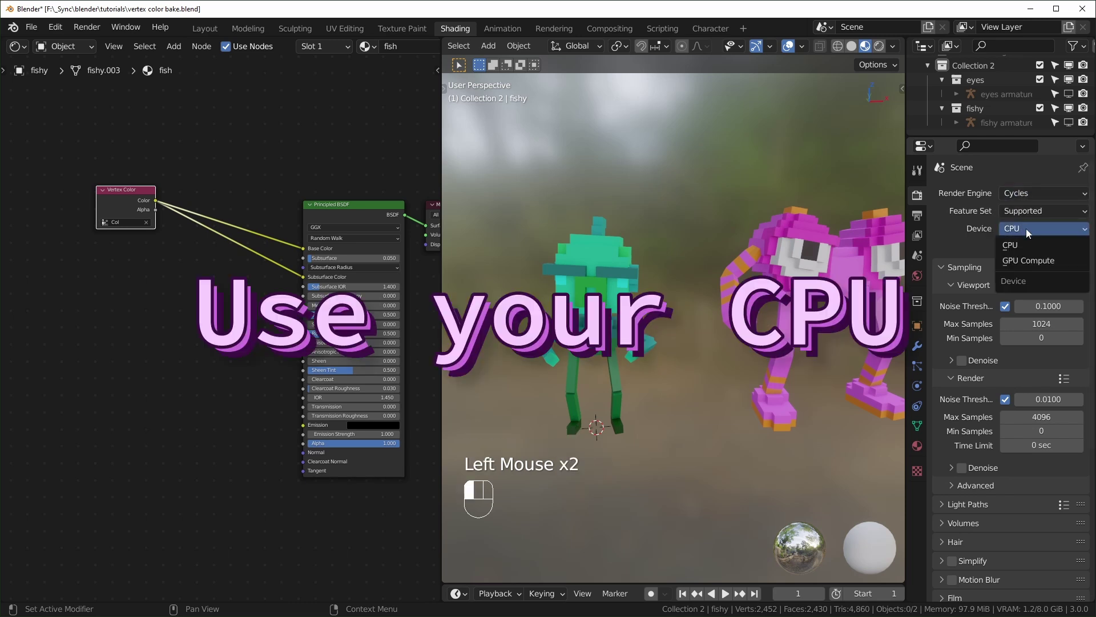
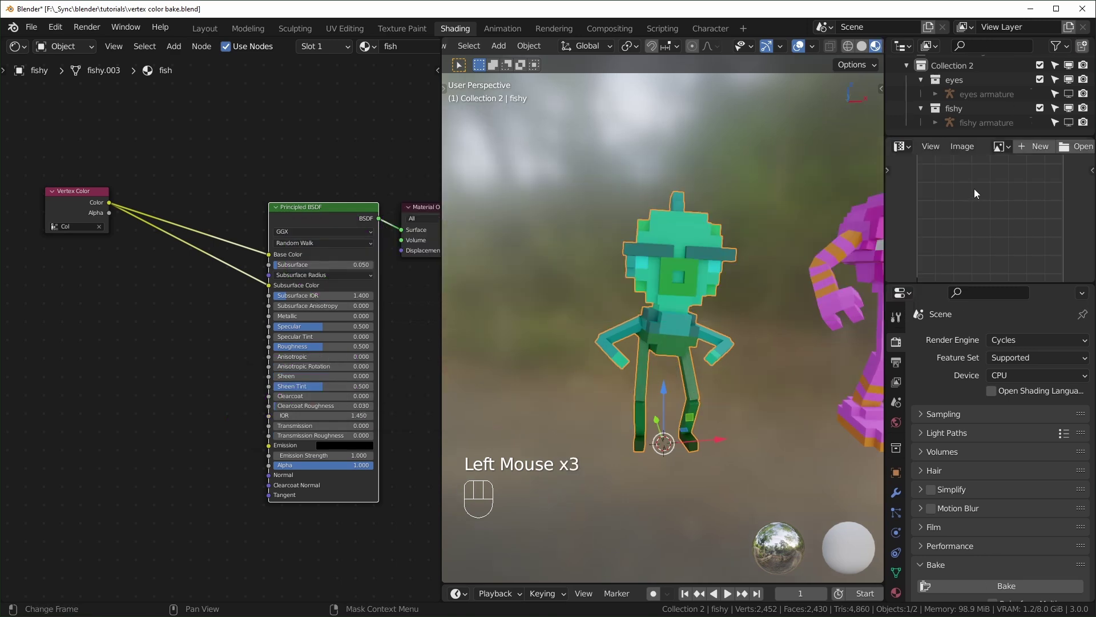
# - Select the whole fish mesh in Edit Mode and return to Object Mode
pyautogui.scroll(-3)
pyautogui.click(668, 264)
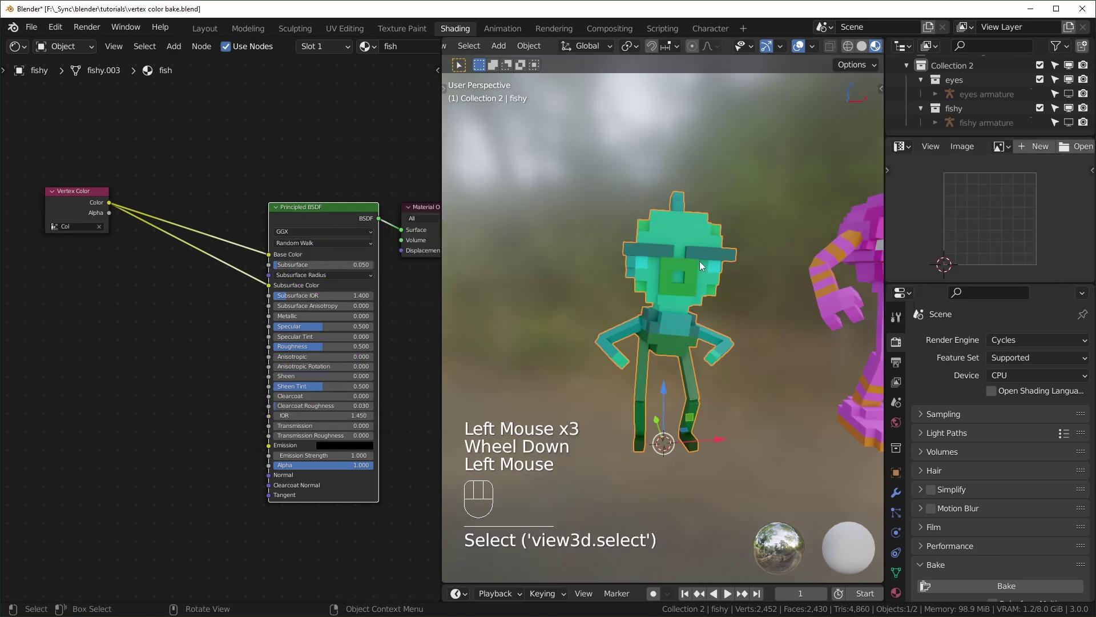
pyautogui.press('Tab')
pyautogui.press('a')
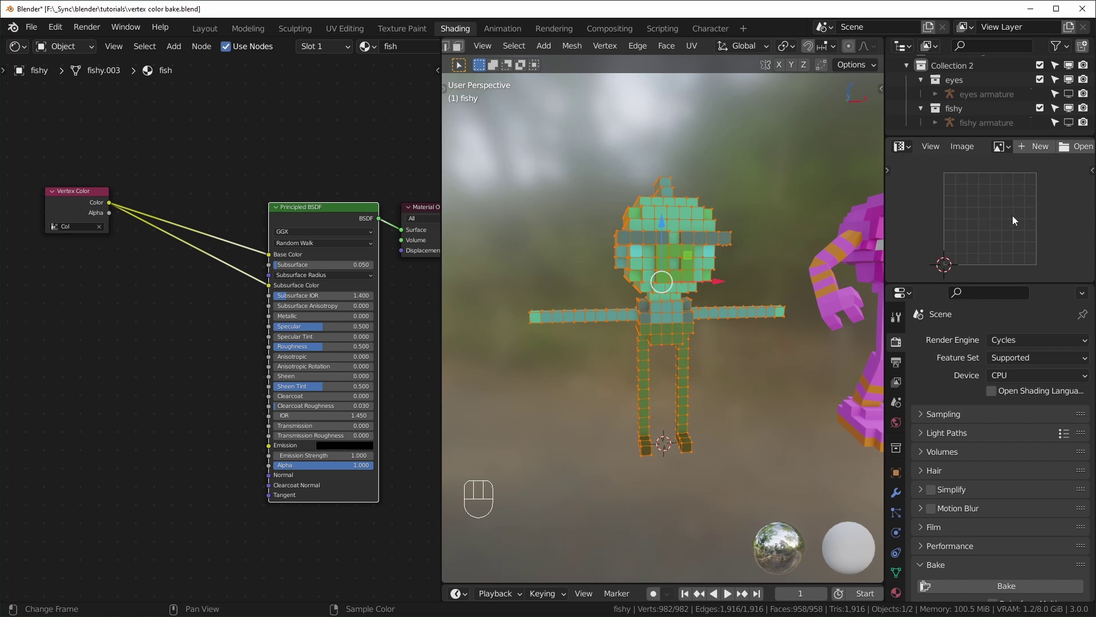
pyautogui.press('Tab')
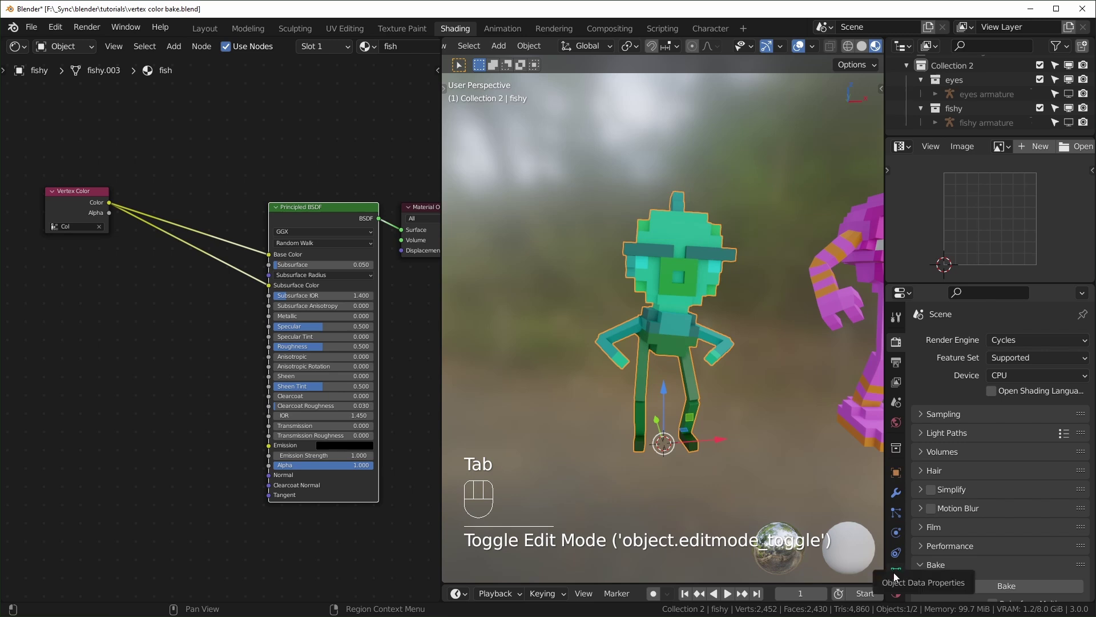
# - Check the fish's UV Maps and Vertex Colors lists in Object Data Properties
pyautogui.click(896, 578)
pyautogui.scroll(-3)
pyautogui.scroll(-3)
pyautogui.click(926, 467)
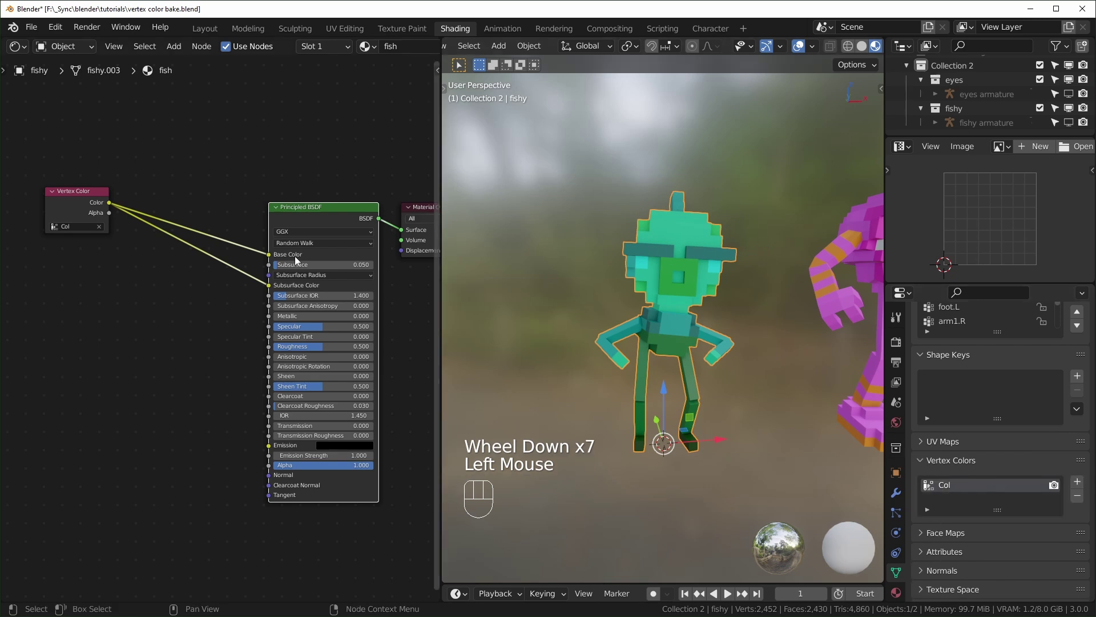
pyautogui.click(918, 461)
pyautogui.click(927, 445)
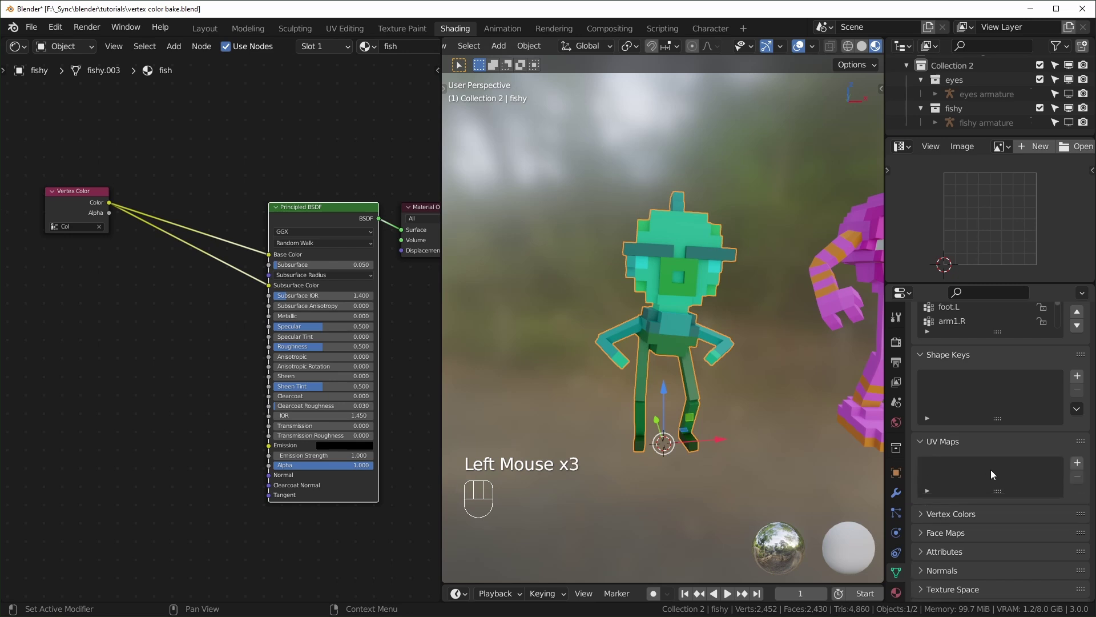
pyautogui.click(925, 443)
pyautogui.scroll(3)
# - Unwrap all faces of the fish mesh to create its UVMap
pyautogui.click(693, 253)
pyautogui.press('Tab')
pyautogui.press('a')
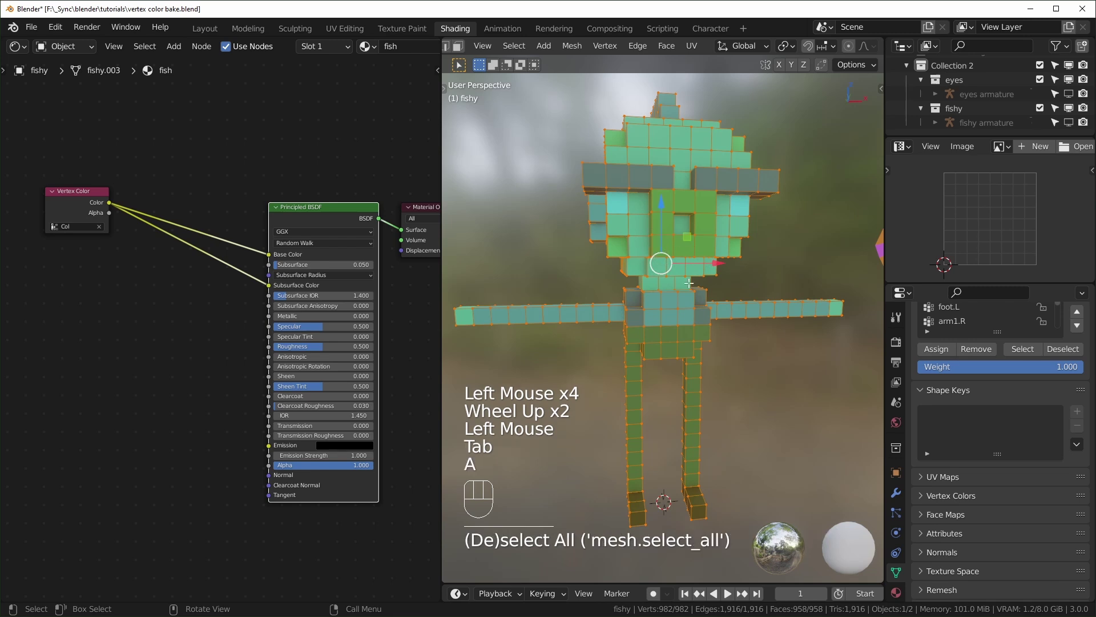
pyautogui.press('u')
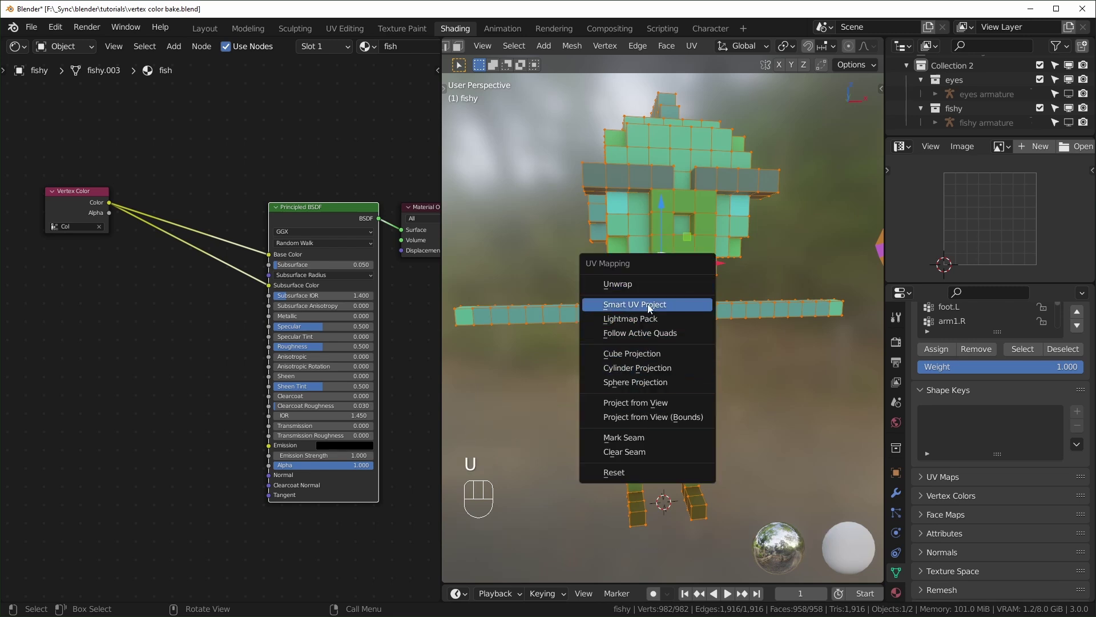
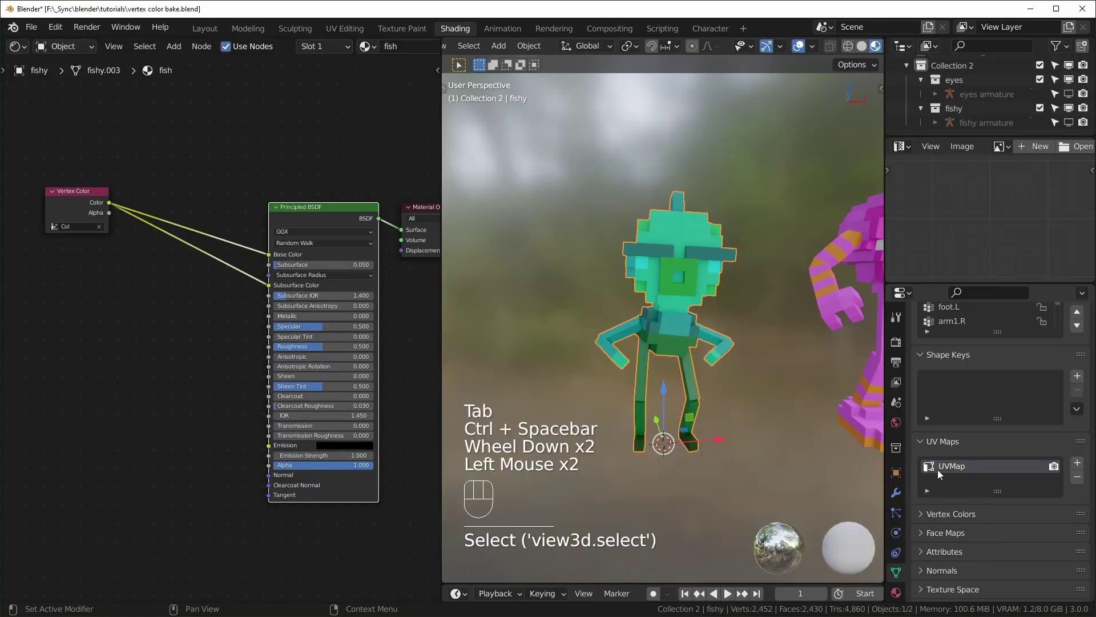
pyautogui.click(926, 441)
pyautogui.scroll(3)
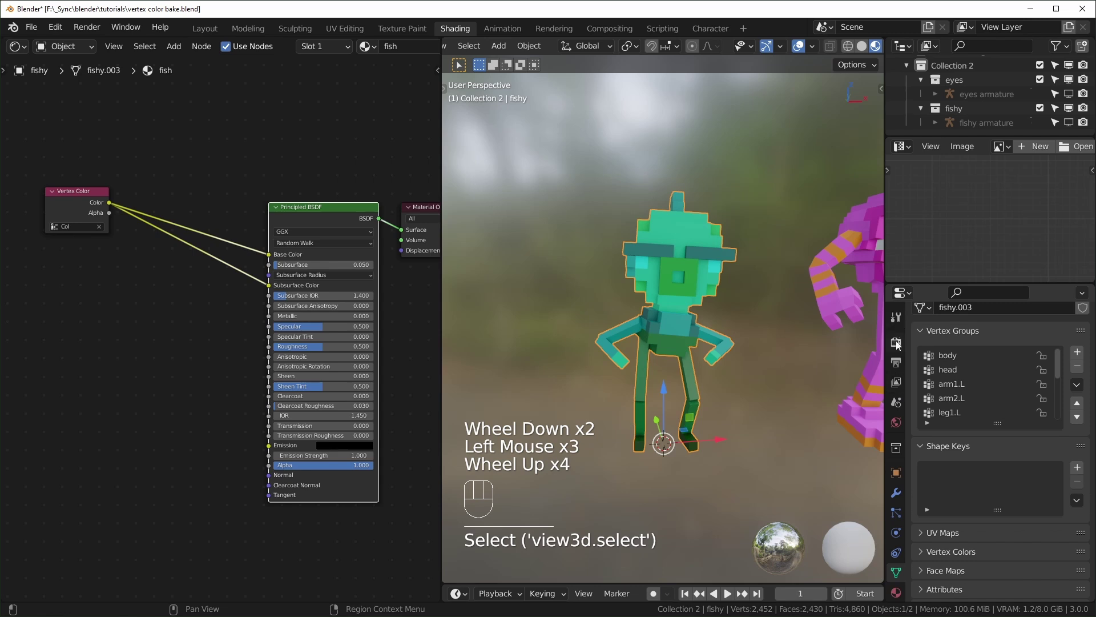
# - Set the Bake Type to Diffuse in Render Properties
pyautogui.click(899, 343)
pyautogui.scroll(-3)
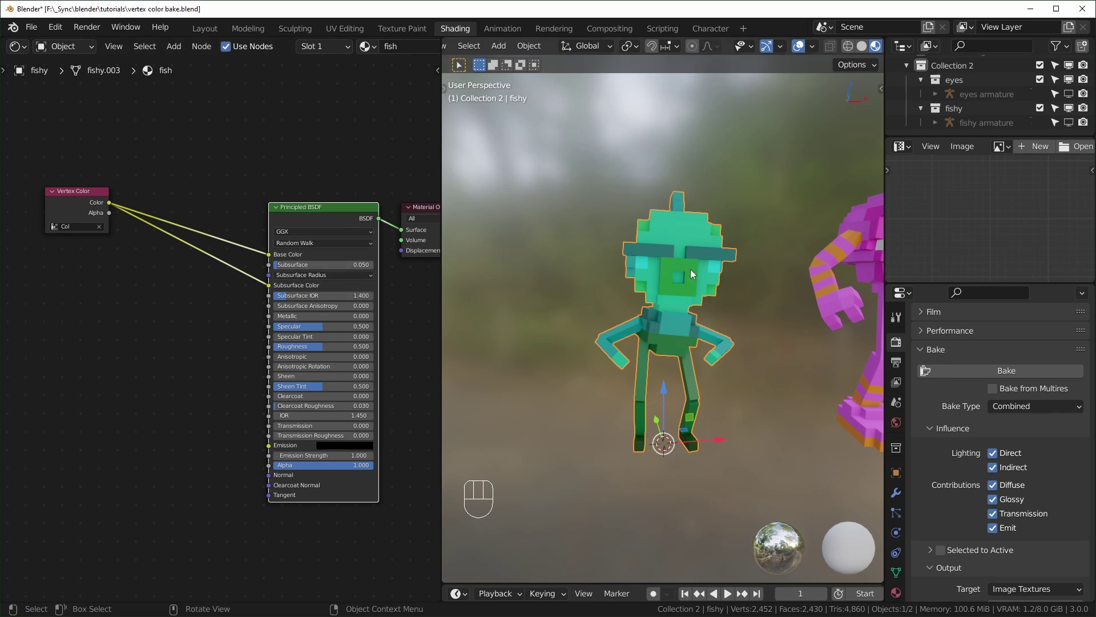
pyautogui.moveTo(668, 340); pyautogui.dragTo(691, 316)
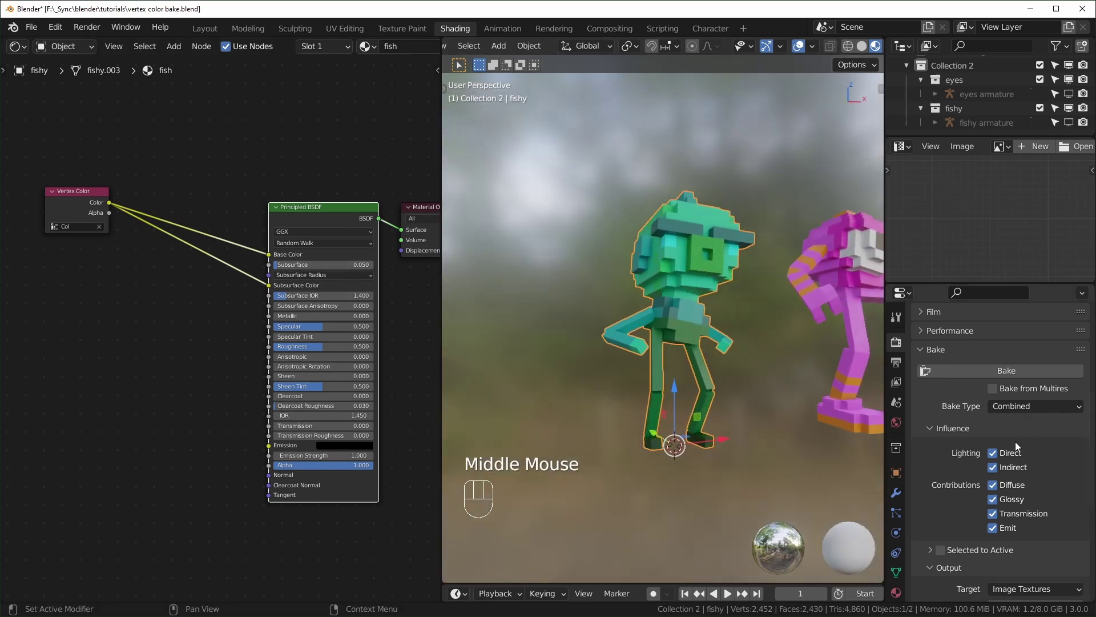
pyautogui.scroll(3)
pyautogui.moveTo(702, 344); pyautogui.dragTo(639, 347)
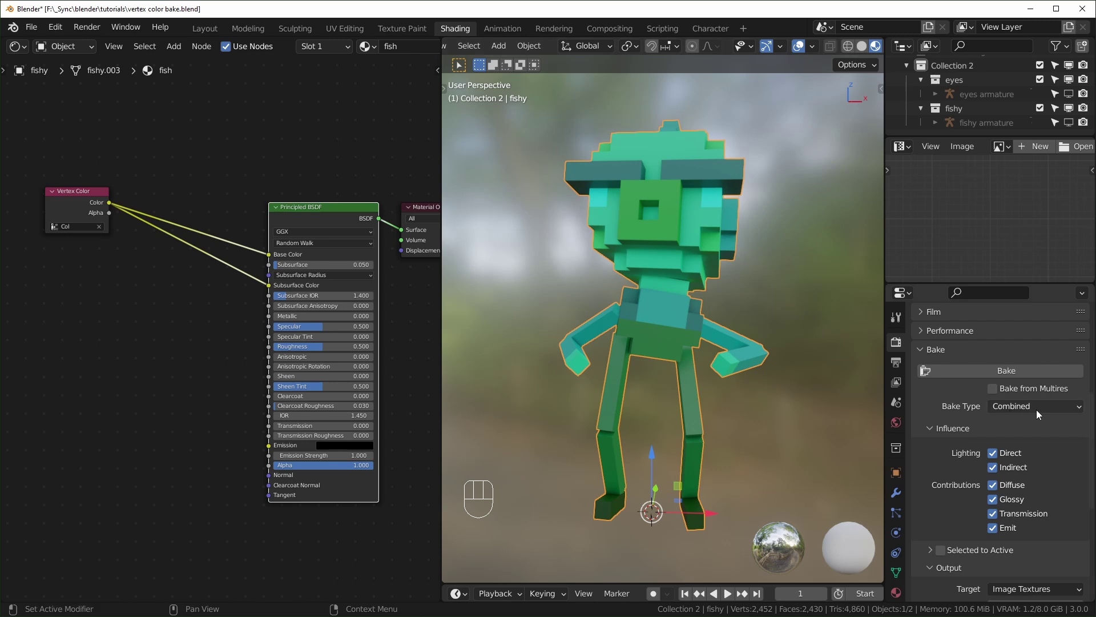
pyautogui.moveTo(1025, 412); pyautogui.dragTo(1028, 476)
# - Disable Direct and Indirect so only Color contributes to the bake
pyautogui.scroll(-3)
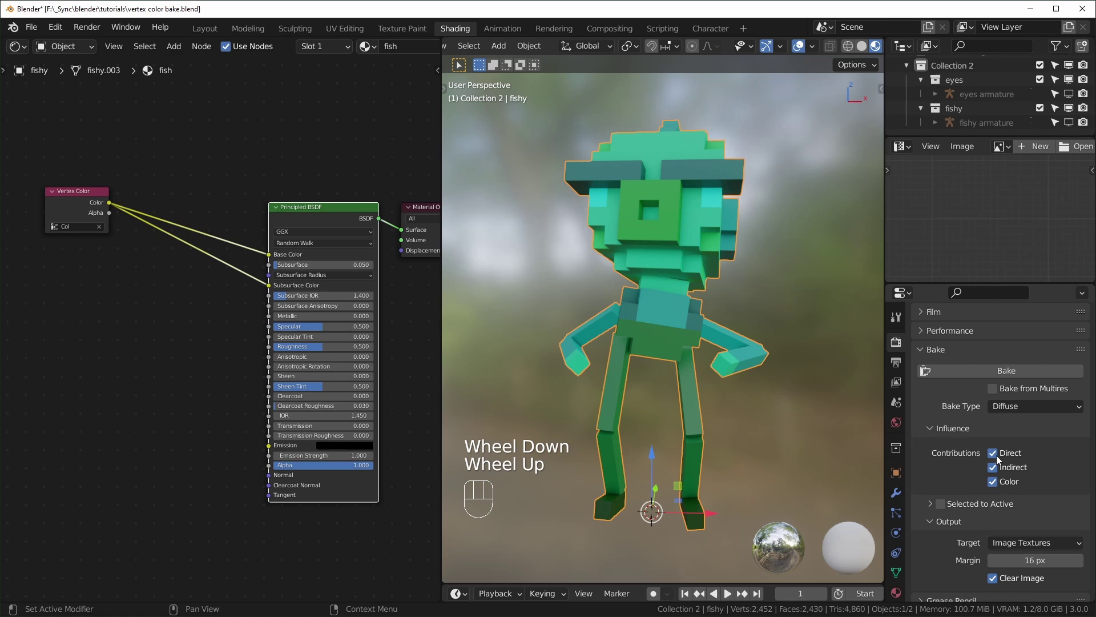
pyautogui.moveTo(664, 370); pyautogui.dragTo(706, 339)
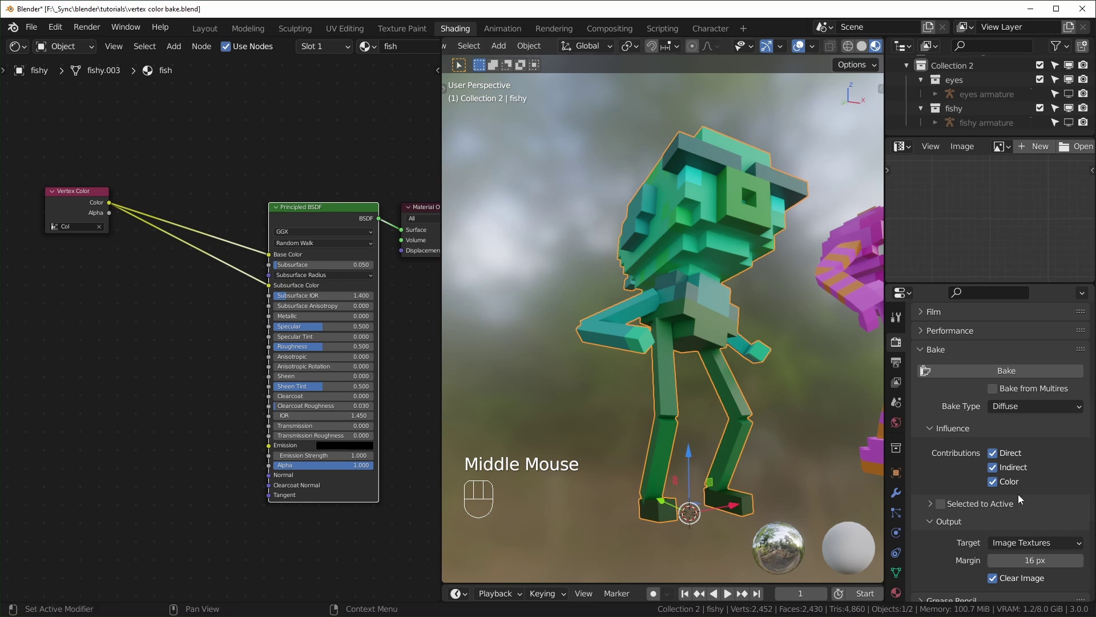
pyautogui.click(996, 456)
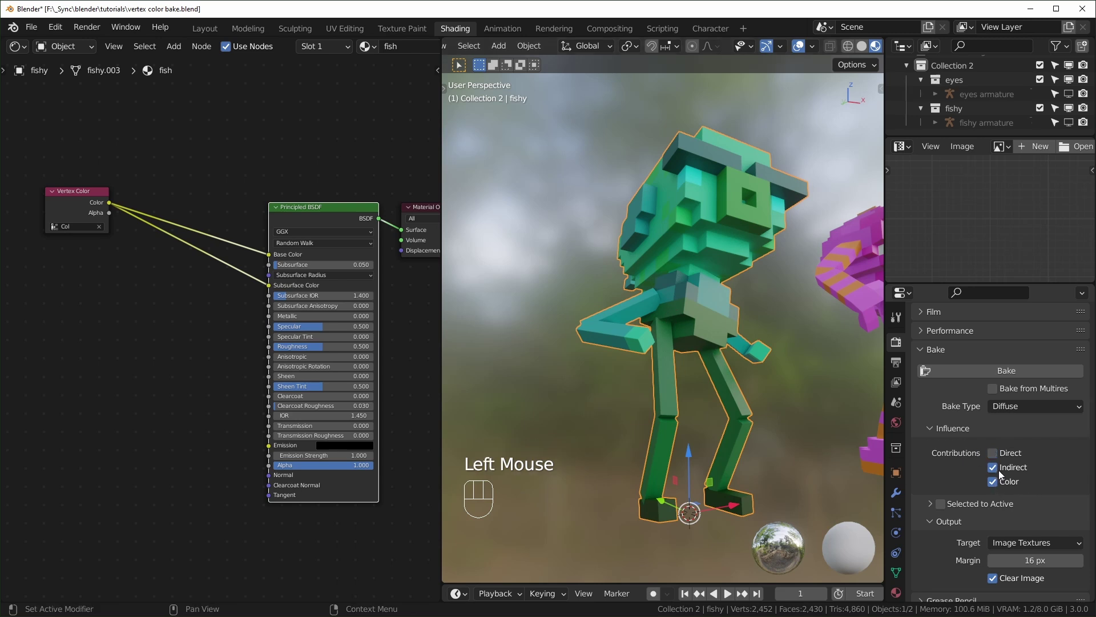
pyautogui.click(995, 472)
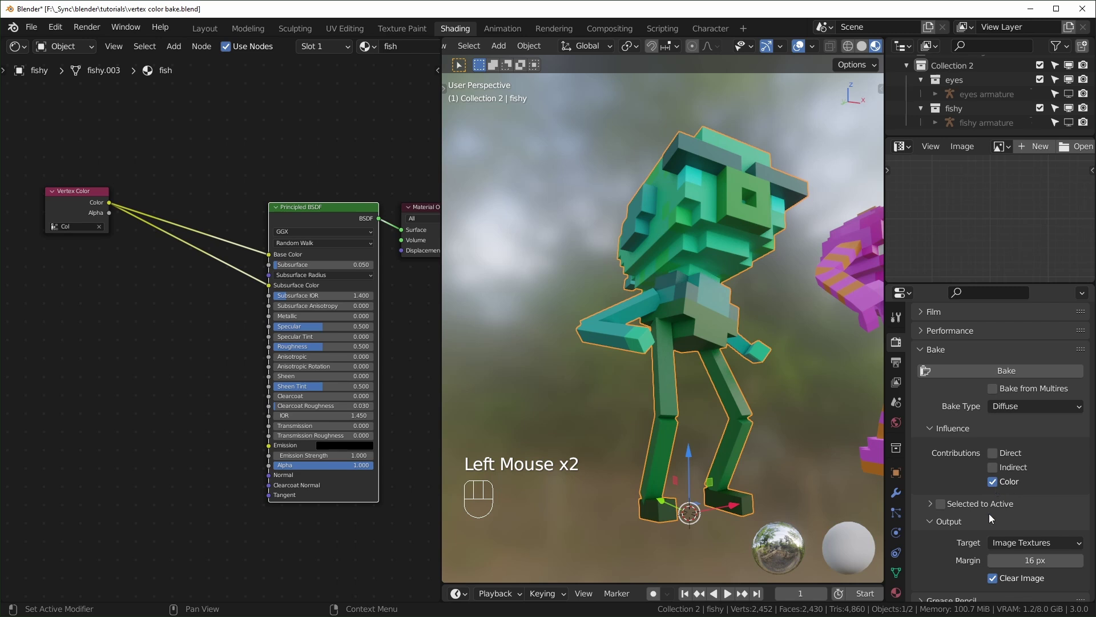
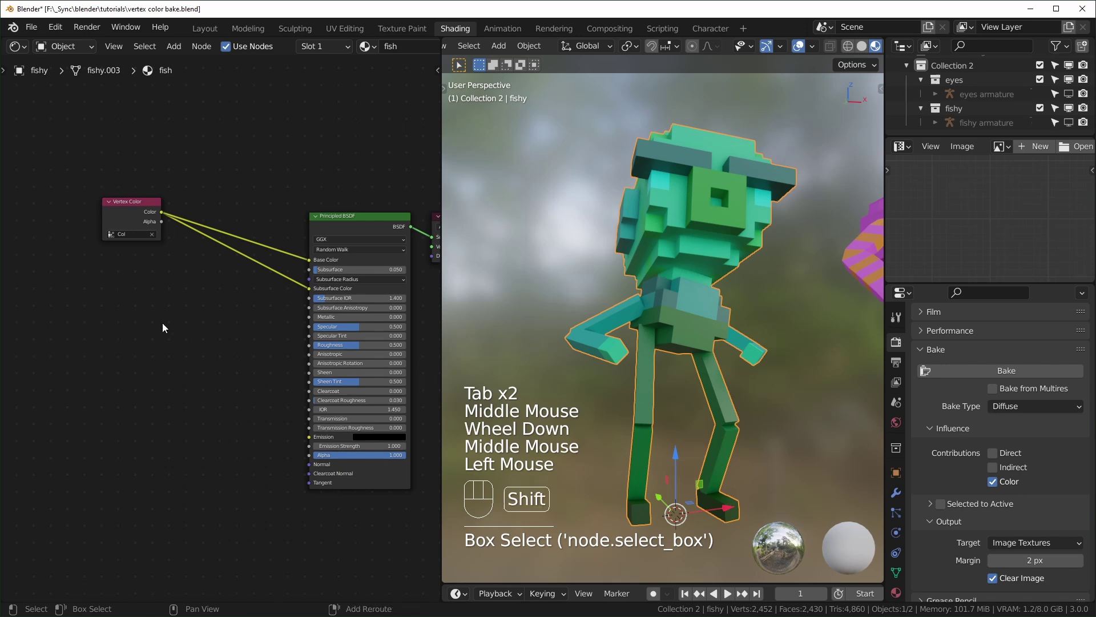
# - Add an Image Texture node using the 'fish diffuse' image to the material
pyautogui.press('shift+a')
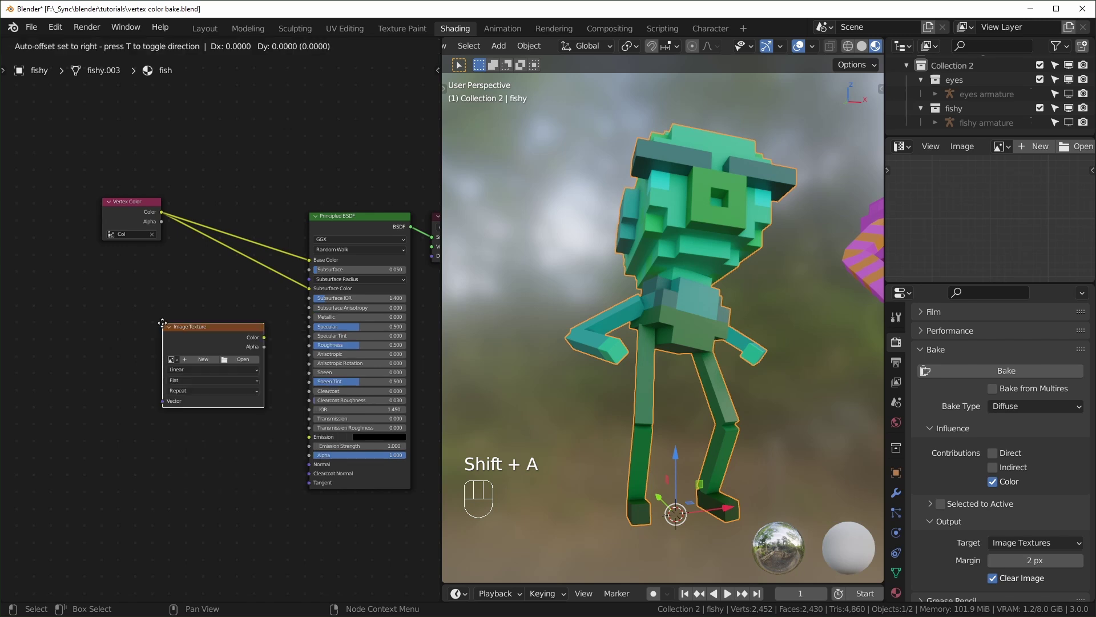
pyautogui.middleClick(335, 382)
pyautogui.scroll(3)
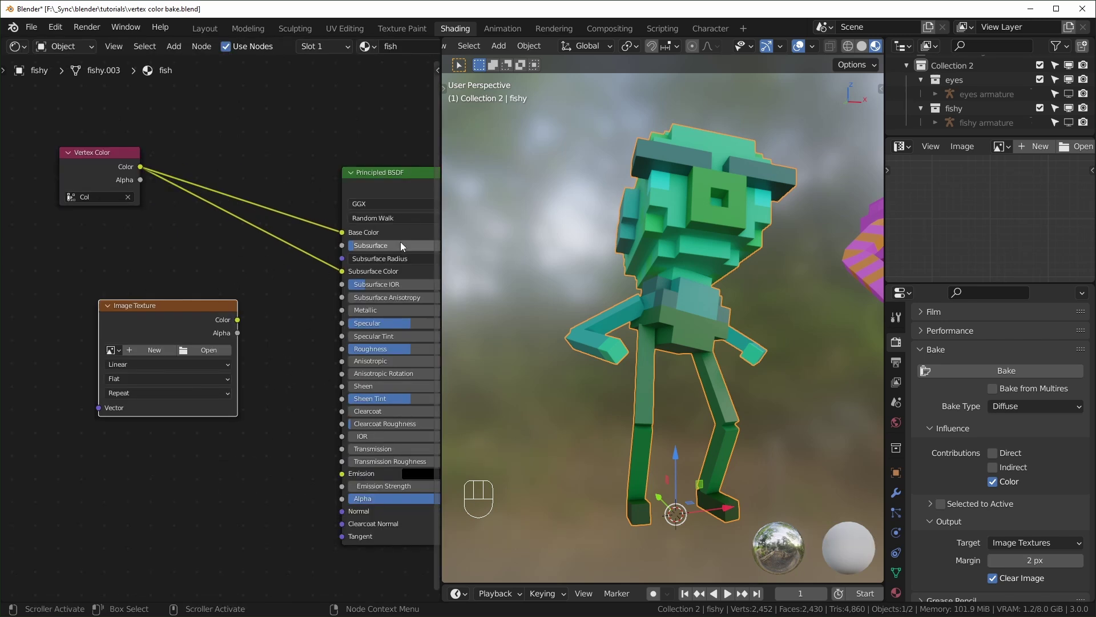
pyautogui.moveTo(160, 352); pyautogui.dragTo(1018, 206)
pyautogui.press('f')
pyautogui.scroll(-3)
pyautogui.moveTo(1006, 148); pyautogui.dragTo(897, 188)
pyautogui.scroll(3)
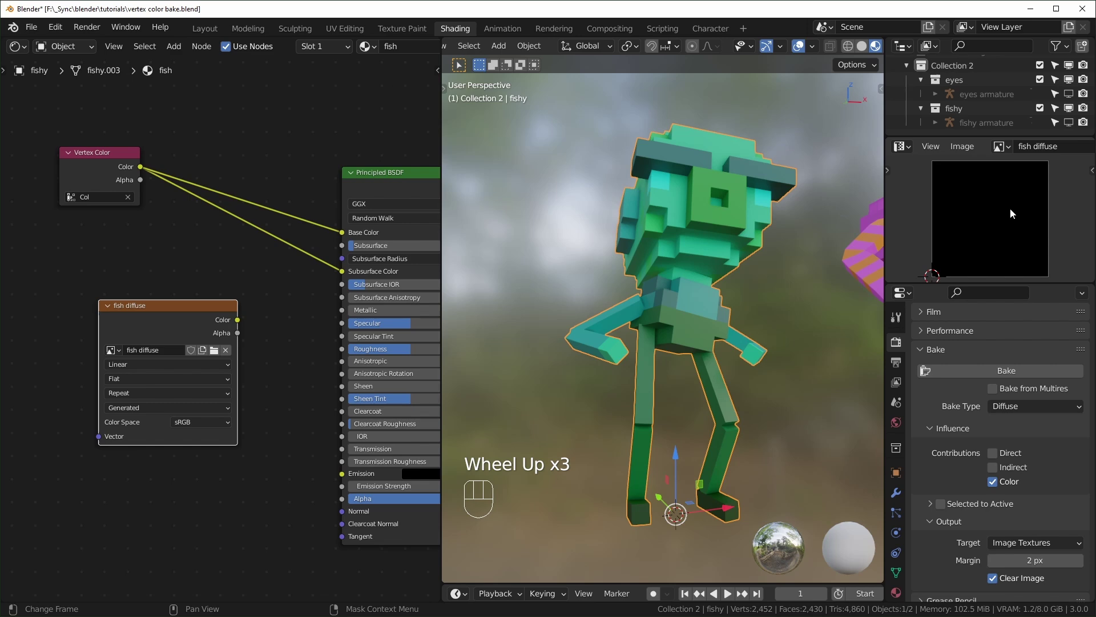
# - Zero the Subsurface amount and select the fish diffuse node as the bake target
pyautogui.click(176, 331)
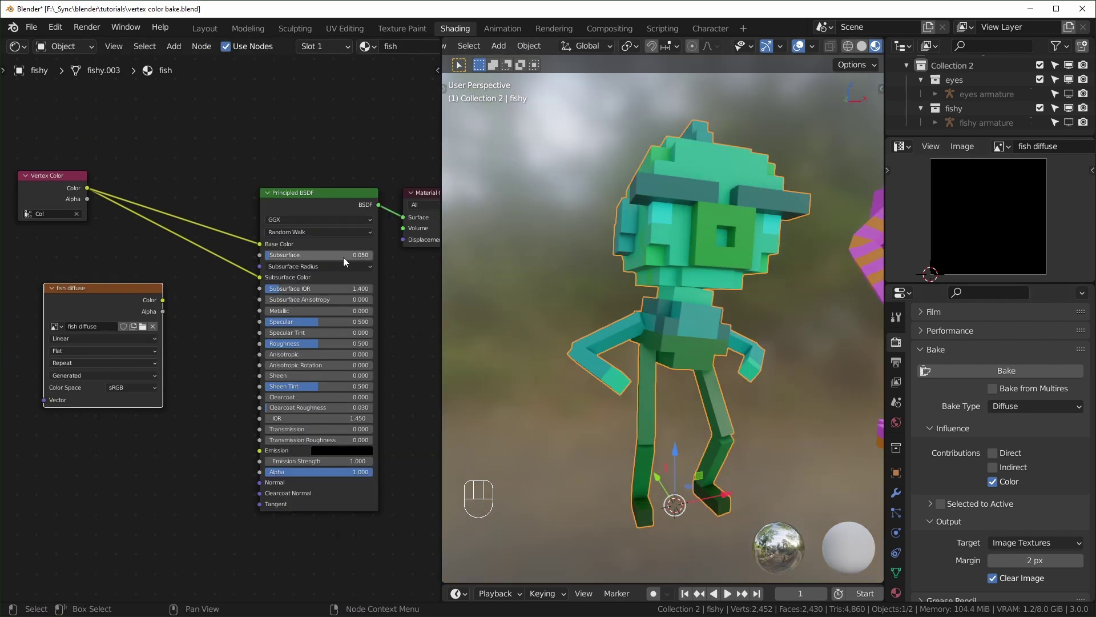
pyautogui.moveTo(352, 260); pyautogui.dragTo(261, 263)
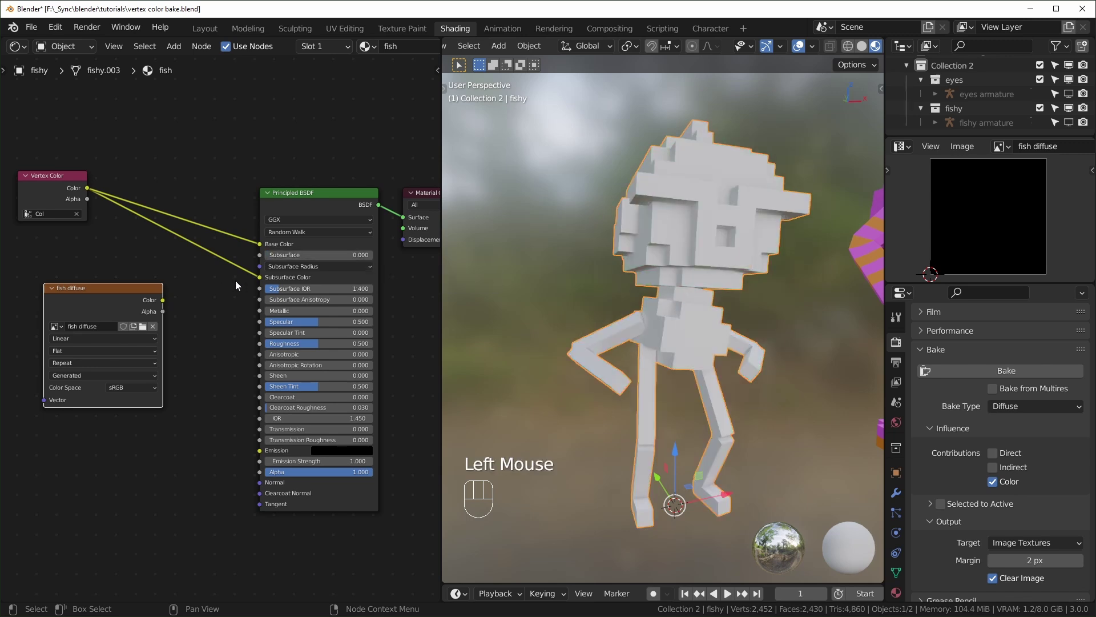
pyautogui.moveTo(263, 281); pyautogui.dragTo(212, 252)
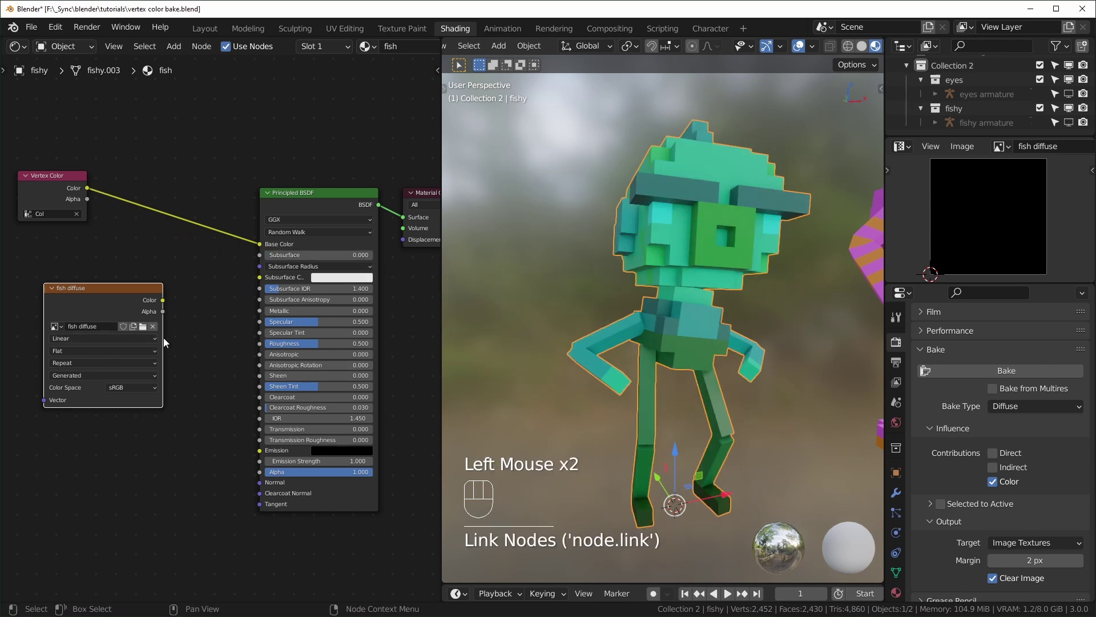
pyautogui.click(745, 187)
pyautogui.click(109, 293)
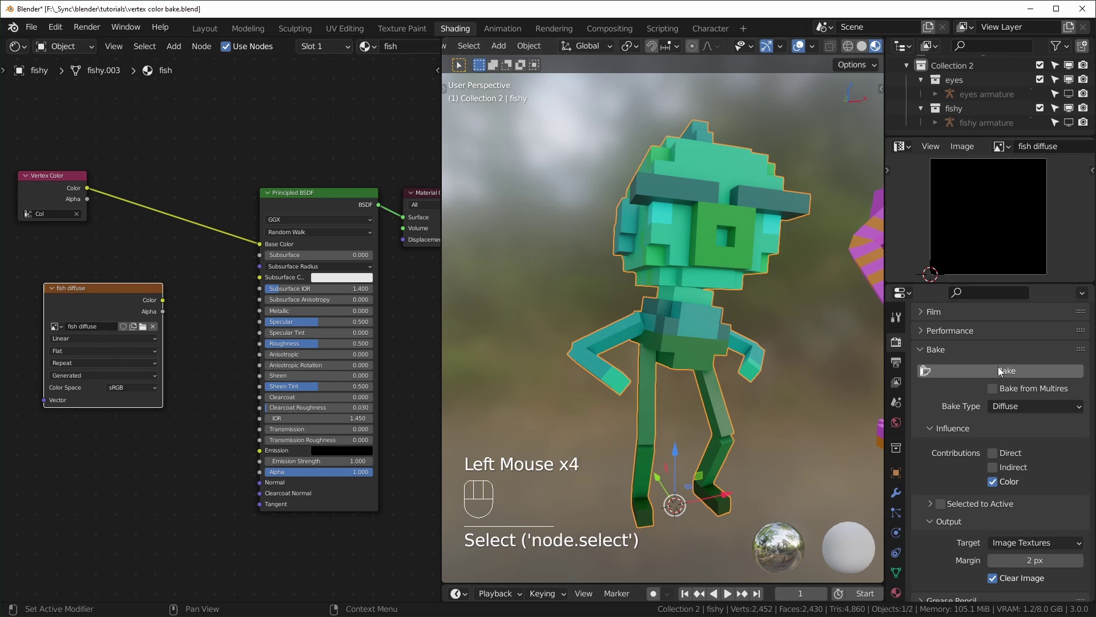
# - Bake the vertex colours and feed the fish diffuse Color into Base Color
pyautogui.click(1002, 370)
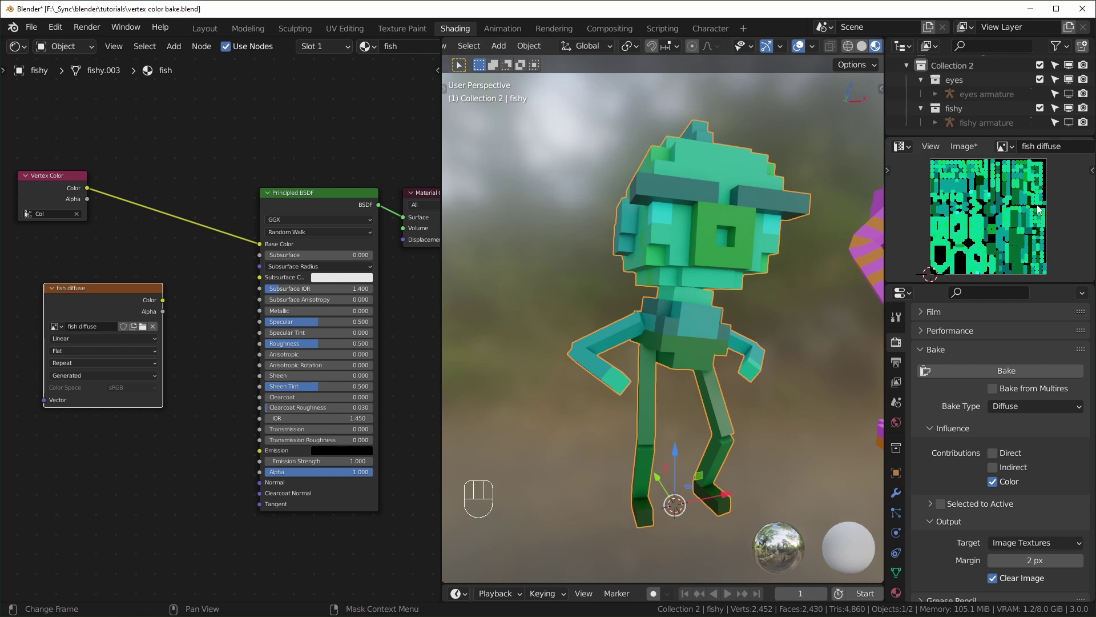
pyautogui.moveTo(170, 303); pyautogui.dragTo(263, 251)
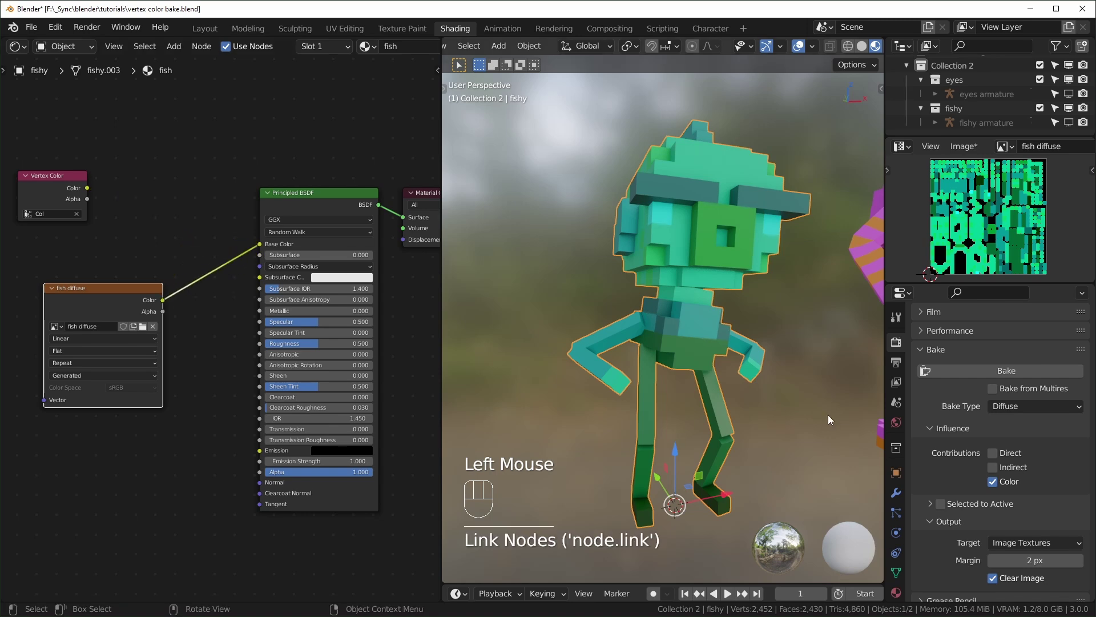
# - Inspect the baked colours on the fish blocks up close from several angles
pyautogui.moveTo(806, 314); pyautogui.dragTo(759, 322)
pyautogui.scroll(3)
pyautogui.moveTo(760, 295); pyautogui.dragTo(757, 358)
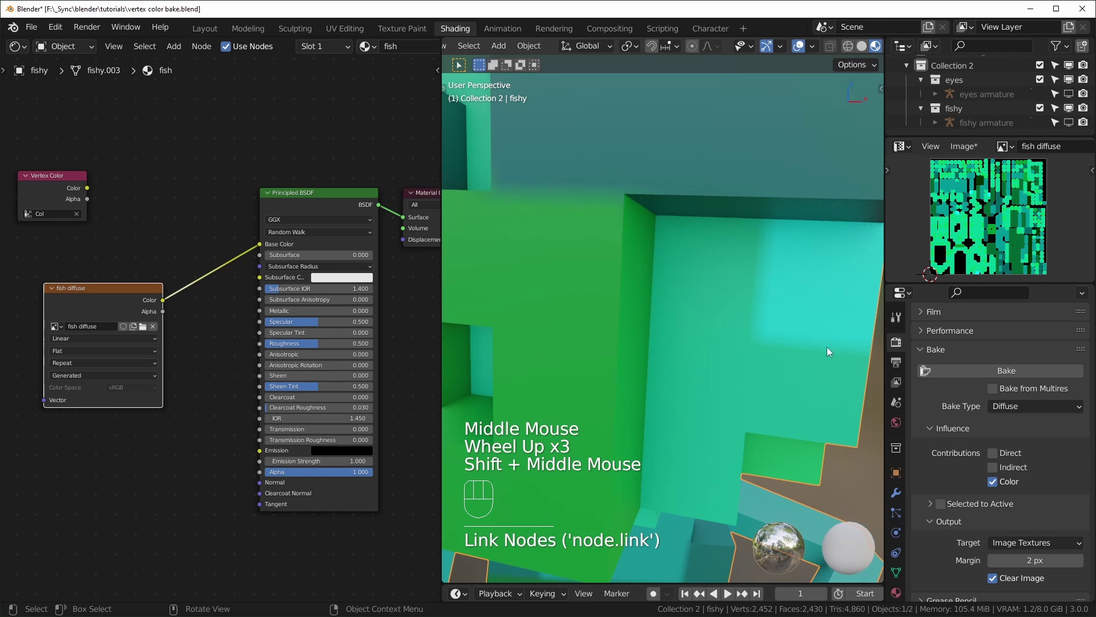
pyautogui.middleClick(696, 360)
pyautogui.scroll(-3)
pyautogui.scroll(-3)
pyautogui.scroll(3)
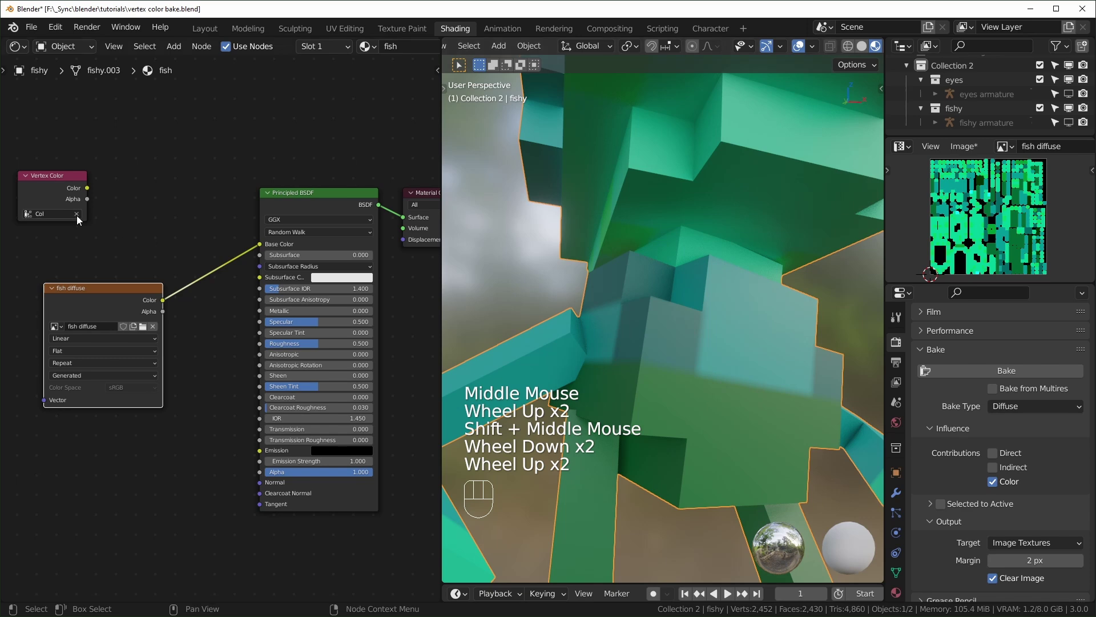
pyautogui.scroll(3)
pyautogui.middleClick(96, 185)
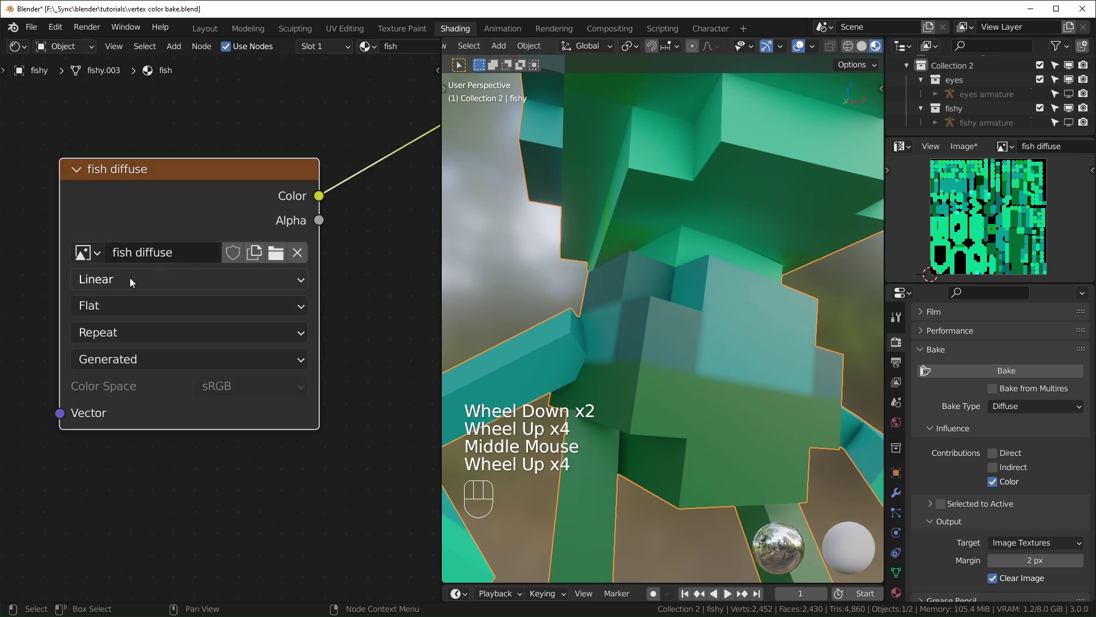
# - Set the fish diffuse interpolation to Closest and check the crisp voxel edges and baked image
pyautogui.moveTo(132, 284); pyautogui.dragTo(128, 330)
pyautogui.scroll(3)
pyautogui.scroll(-3)
pyautogui.middleClick(781, 369)
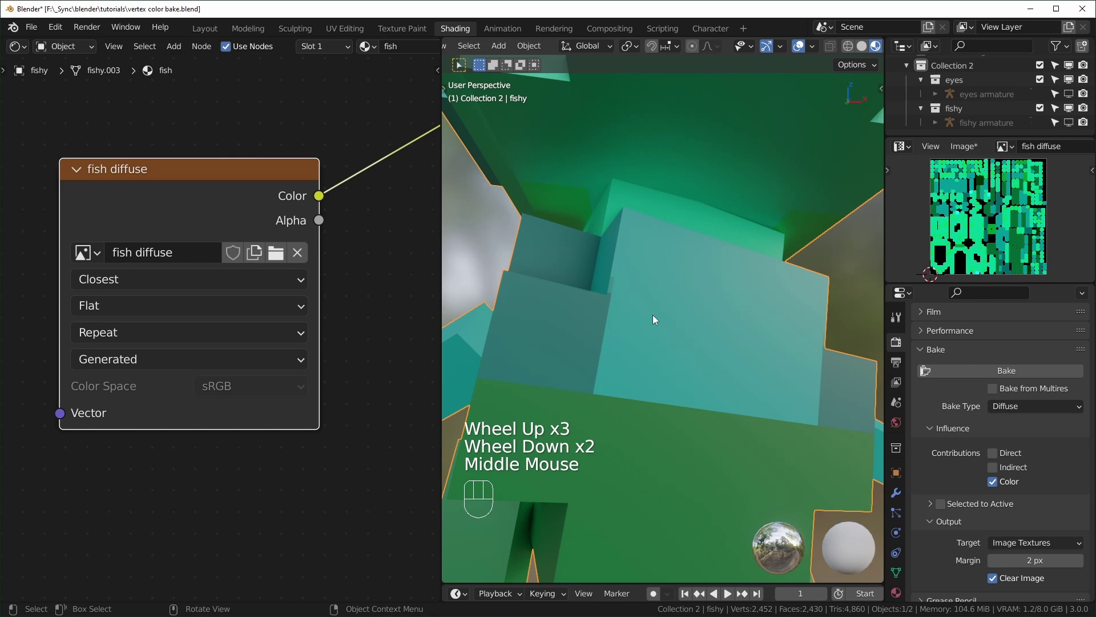
pyautogui.scroll(-3)
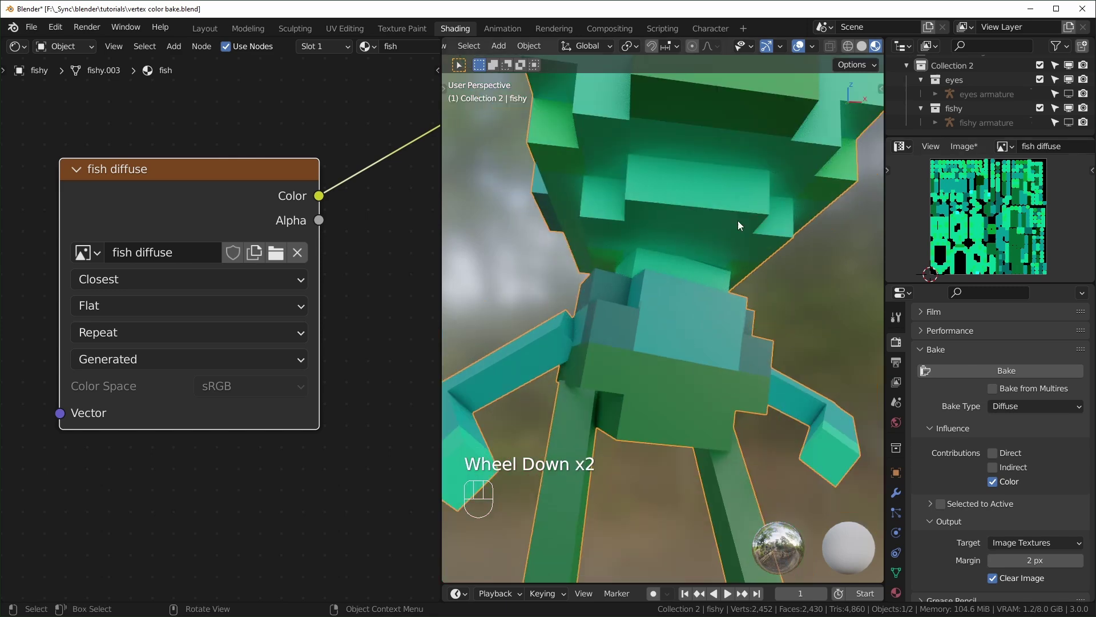
pyautogui.middleClick(813, 281)
pyautogui.scroll(-3)
pyautogui.moveTo(740, 300); pyautogui.dragTo(761, 303)
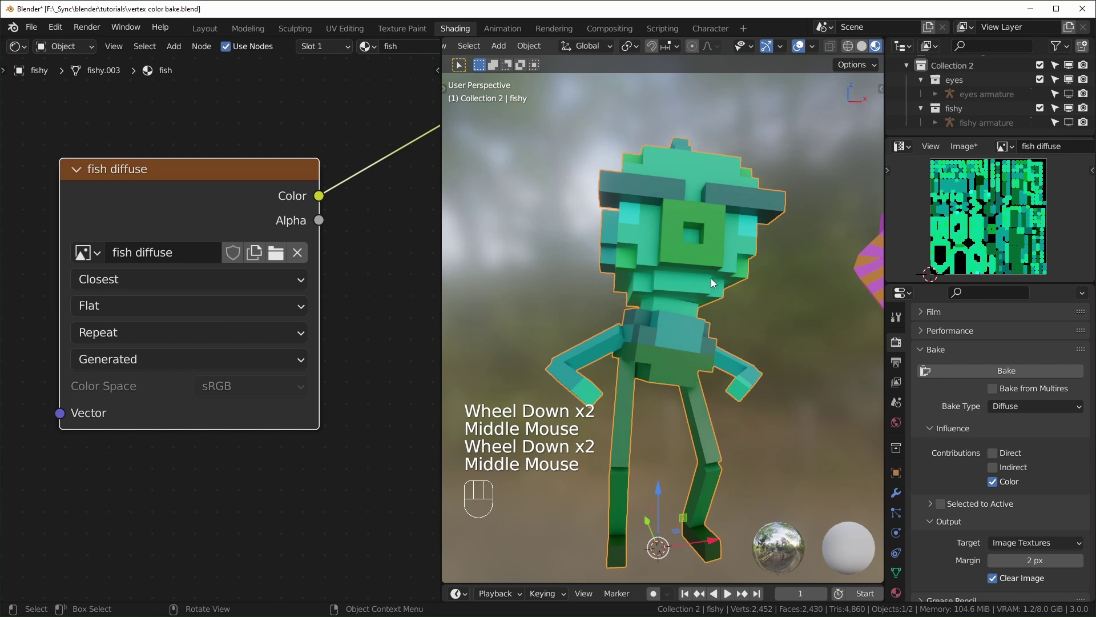
pyautogui.scroll(3)
pyautogui.scroll(3)
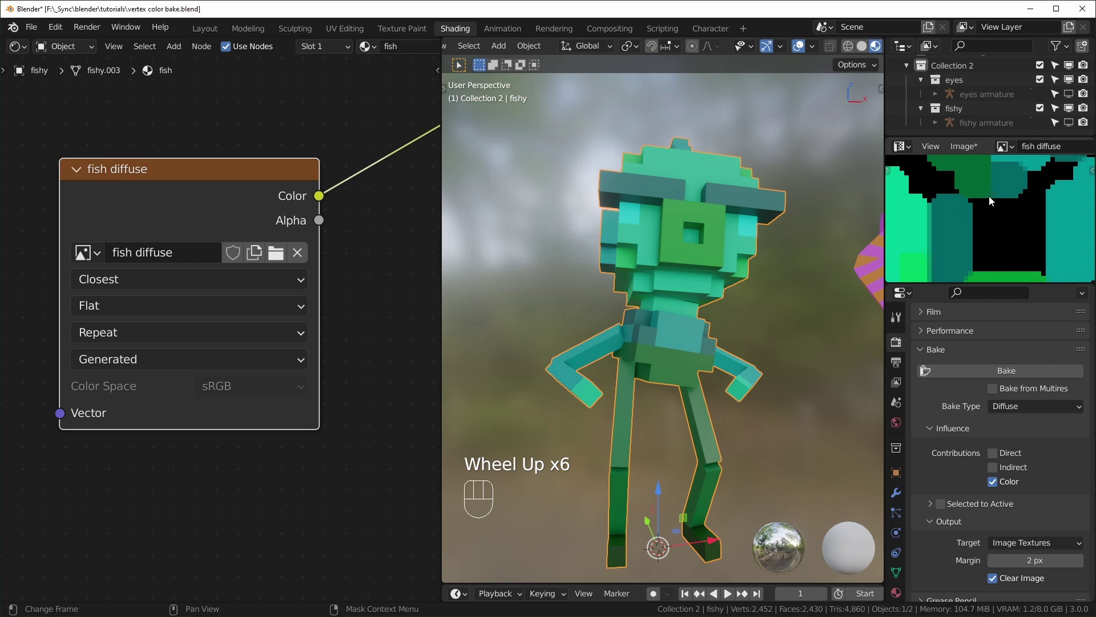
pyautogui.scroll(-3)
pyautogui.scroll(-3)
pyautogui.moveTo(971, 153); pyautogui.dragTo(1045, 258)
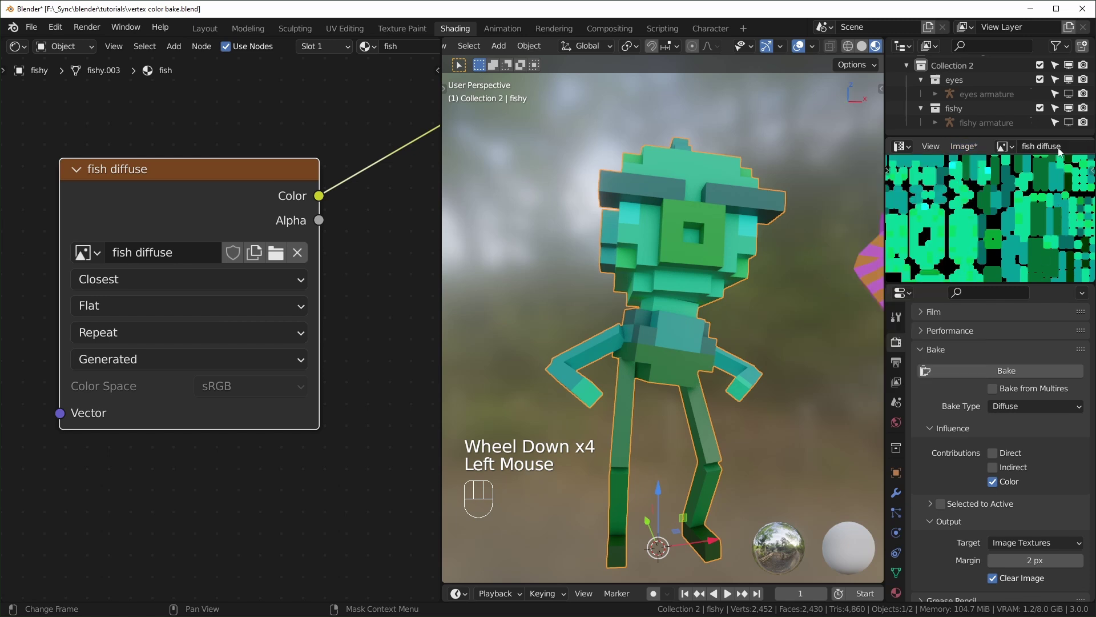
pyautogui.moveTo(977, 149); pyautogui.dragTo(749, 299)
pyautogui.scroll(-3)
pyautogui.scroll(-3)
# - Temporarily feed Vertex Color into Base Color to compare, then restore the baked texture
pyautogui.middleClick(348, 244)
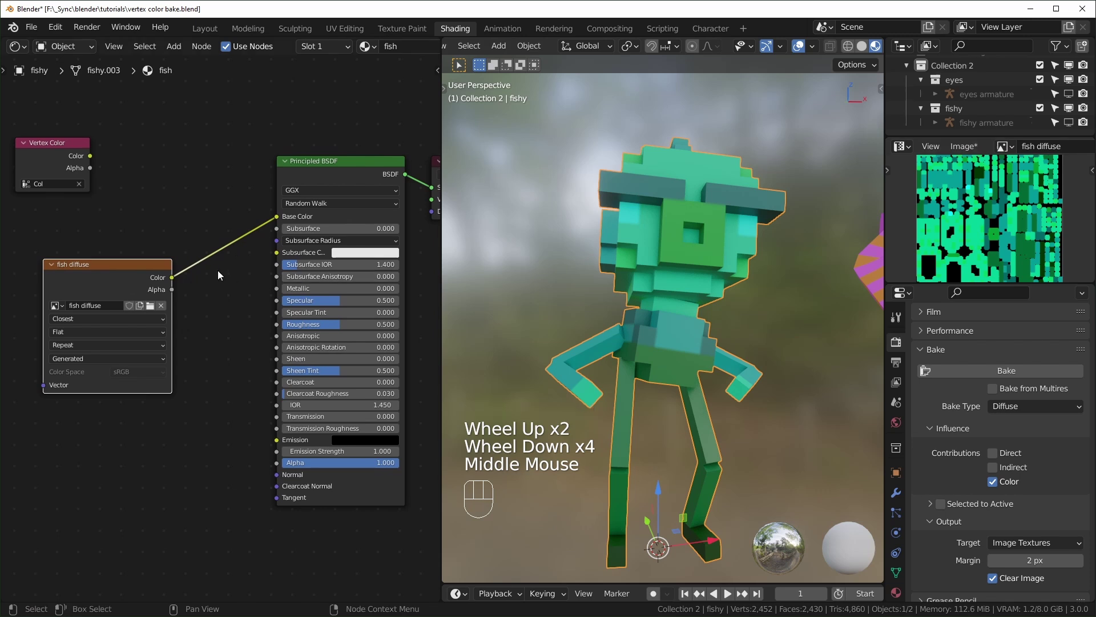
pyautogui.moveTo(96, 160); pyautogui.dragTo(282, 226)
pyautogui.middleClick(303, 257)
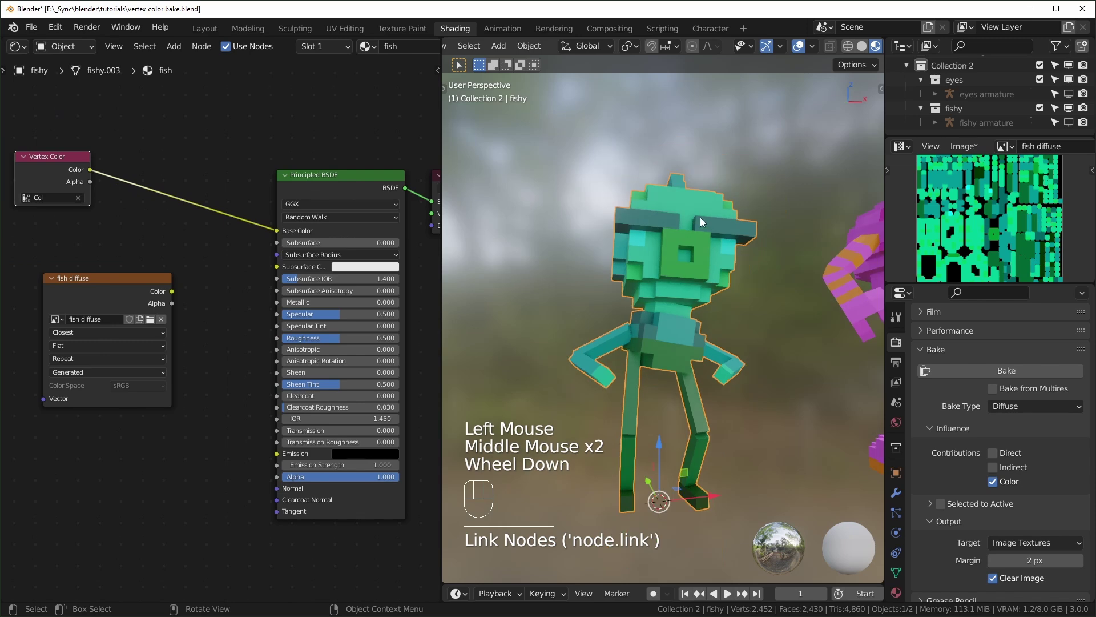
pyautogui.click(95, 284)
pyautogui.scroll(-3)
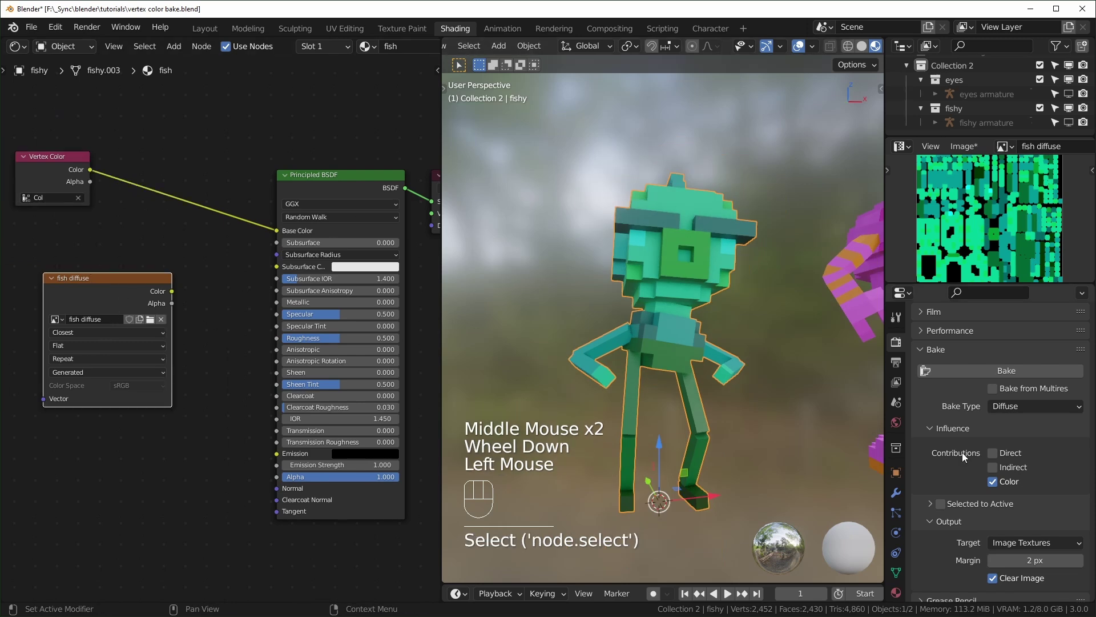
pyautogui.click(1006, 374)
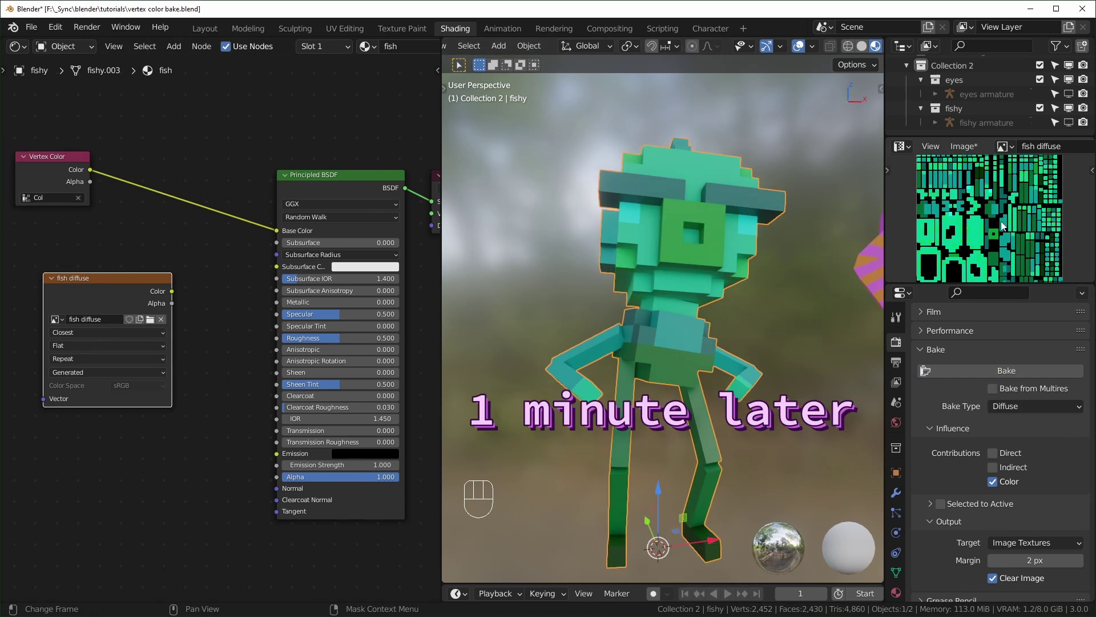
pyautogui.scroll(3)
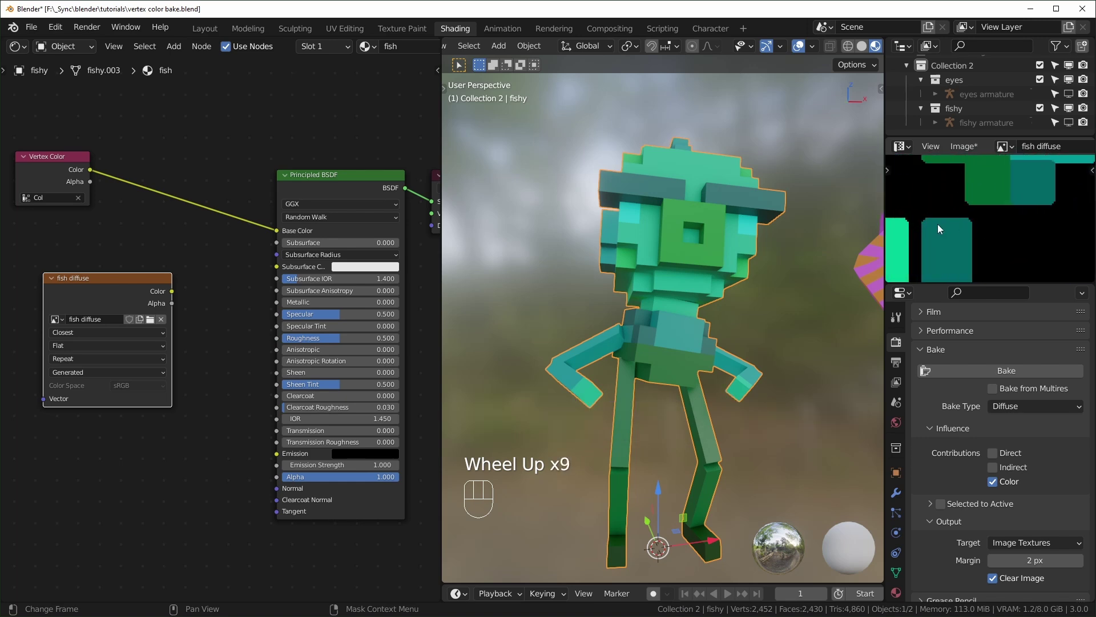
pyautogui.scroll(3)
pyautogui.middleClick(639, 228)
# - Orbit around the fish head to review the baked colours in the viewport
pyautogui.scroll(-3)
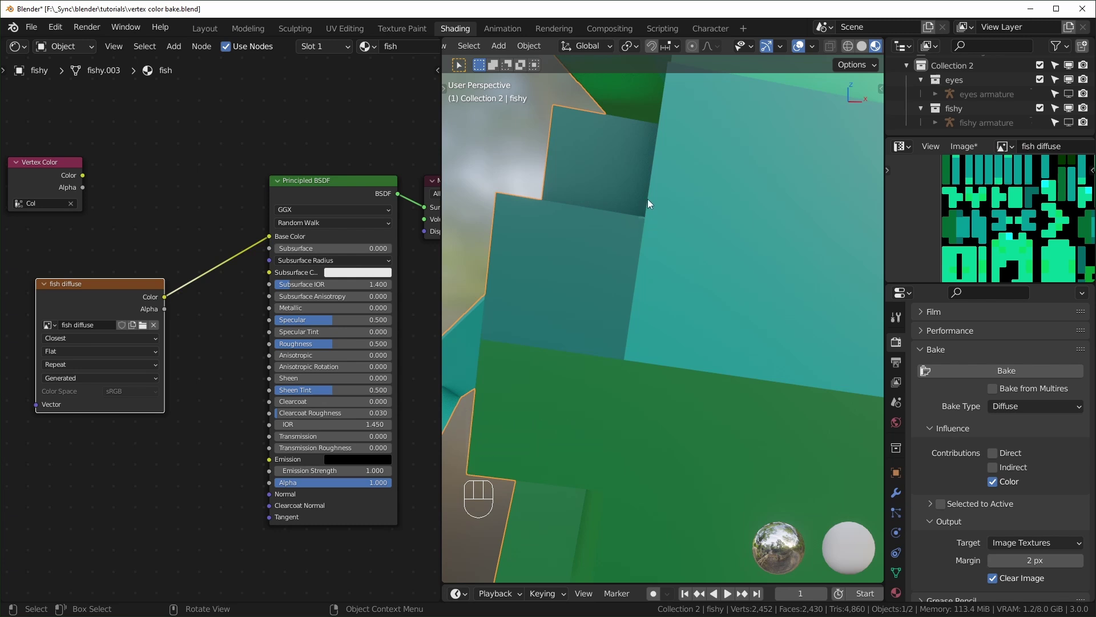
pyautogui.middleClick(723, 314)
pyautogui.scroll(-3)
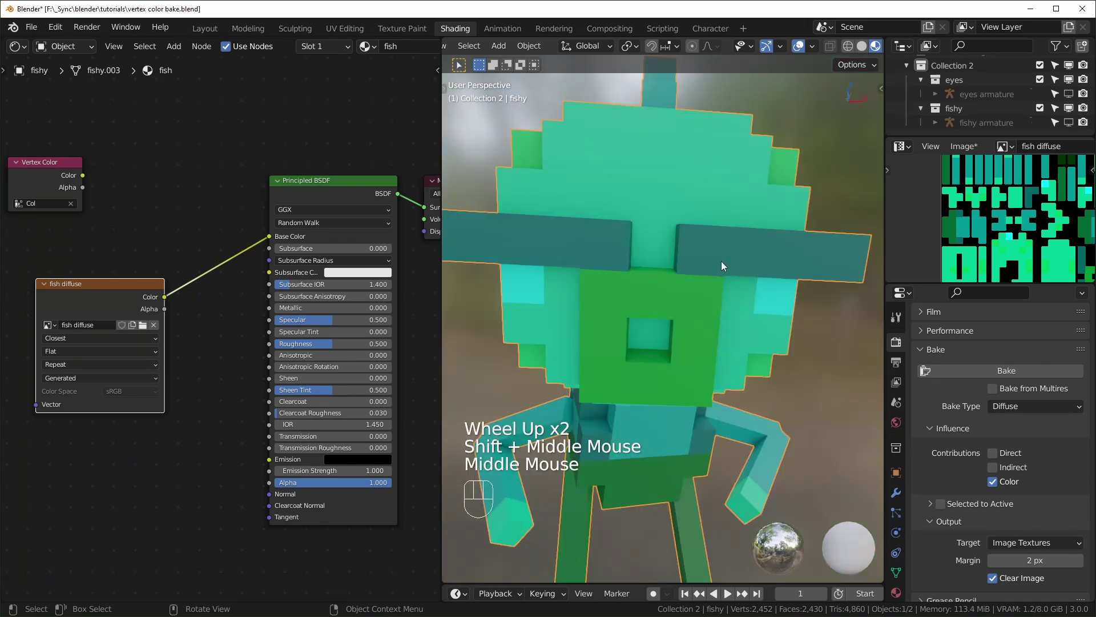
pyautogui.scroll(-3)
pyautogui.moveTo(732, 329); pyautogui.dragTo(808, 295)
pyautogui.scroll(-3)
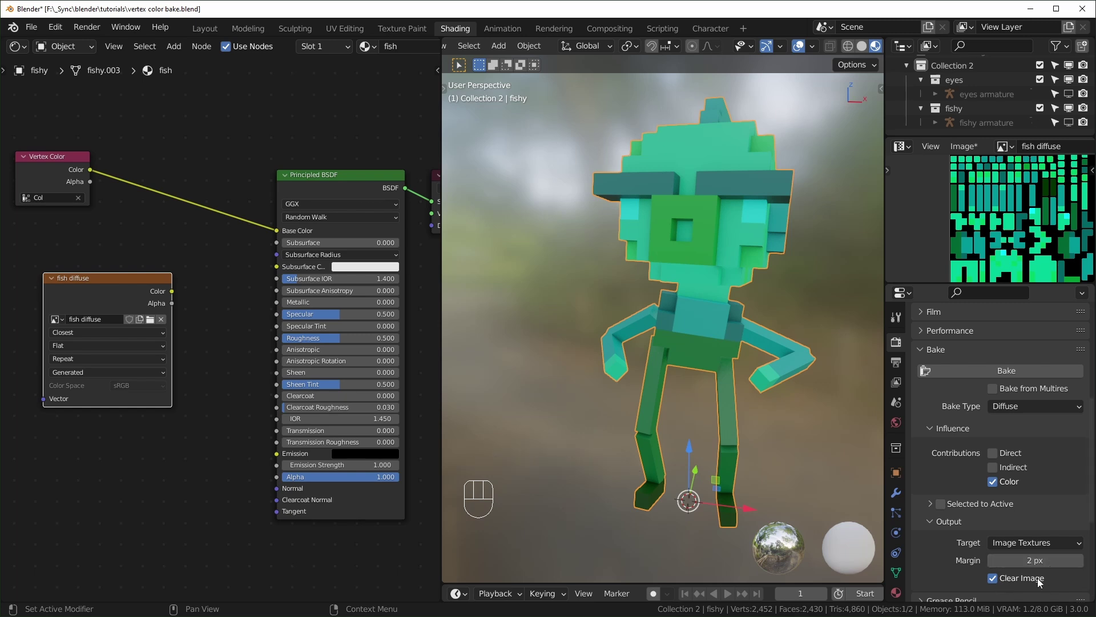
pyautogui.scroll(3)
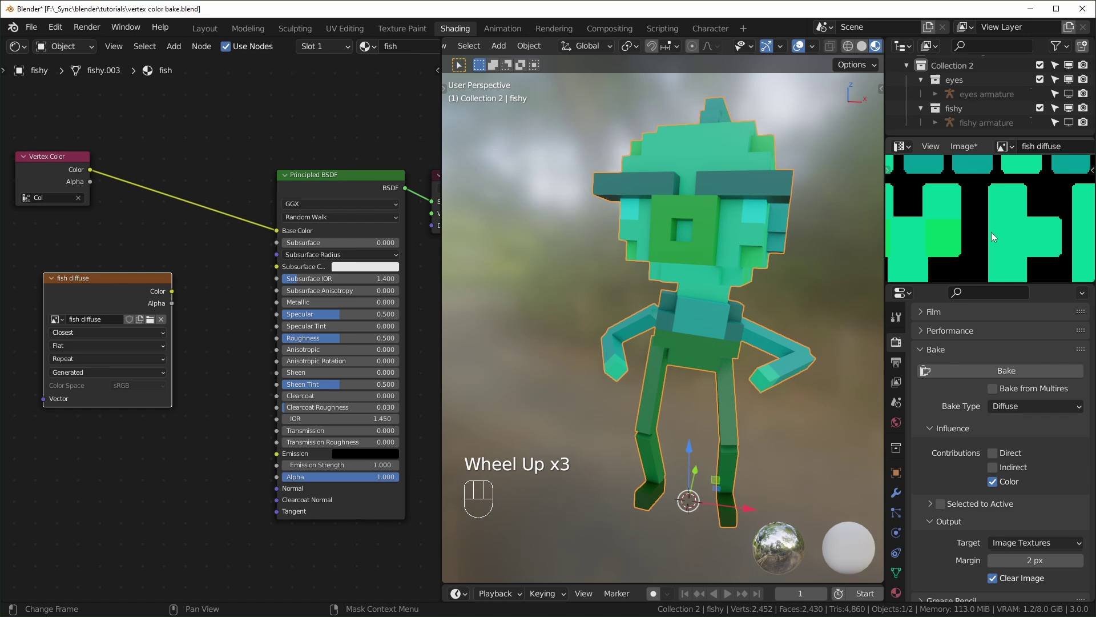
pyautogui.middleClick(679, 304)
pyautogui.scroll(3)
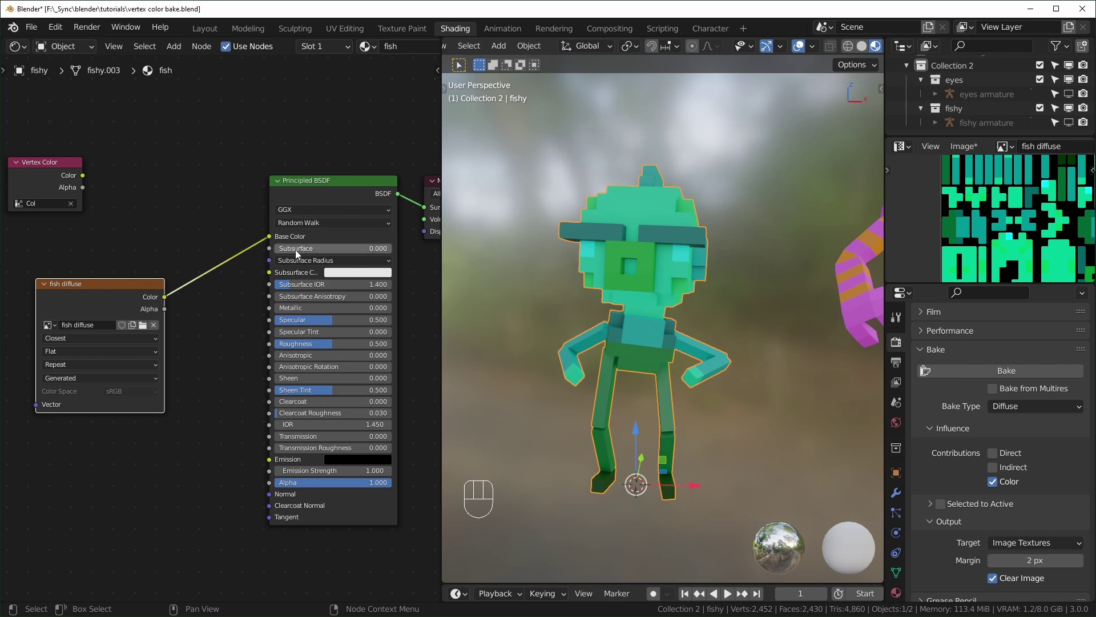
# - Add a Diffuse BSDF fed by Vertex Color and plug it into the Material Output
pyautogui.click(620, 290)
pyautogui.moveTo(262, 280); pyautogui.dragTo(195, 245)
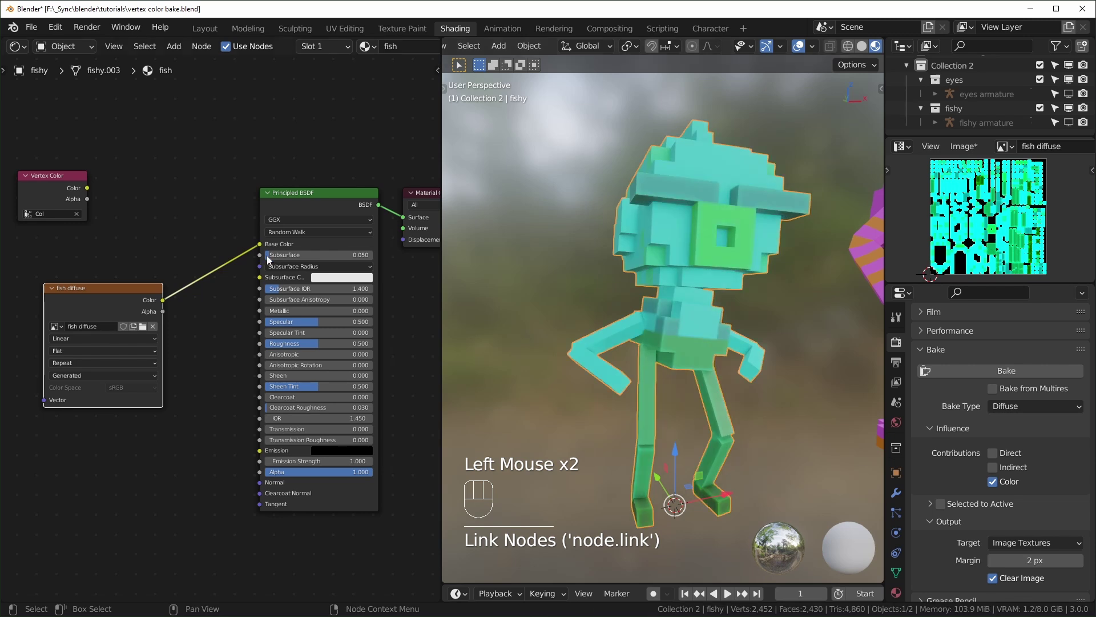
pyautogui.moveTo(347, 258); pyautogui.dragTo(263, 262)
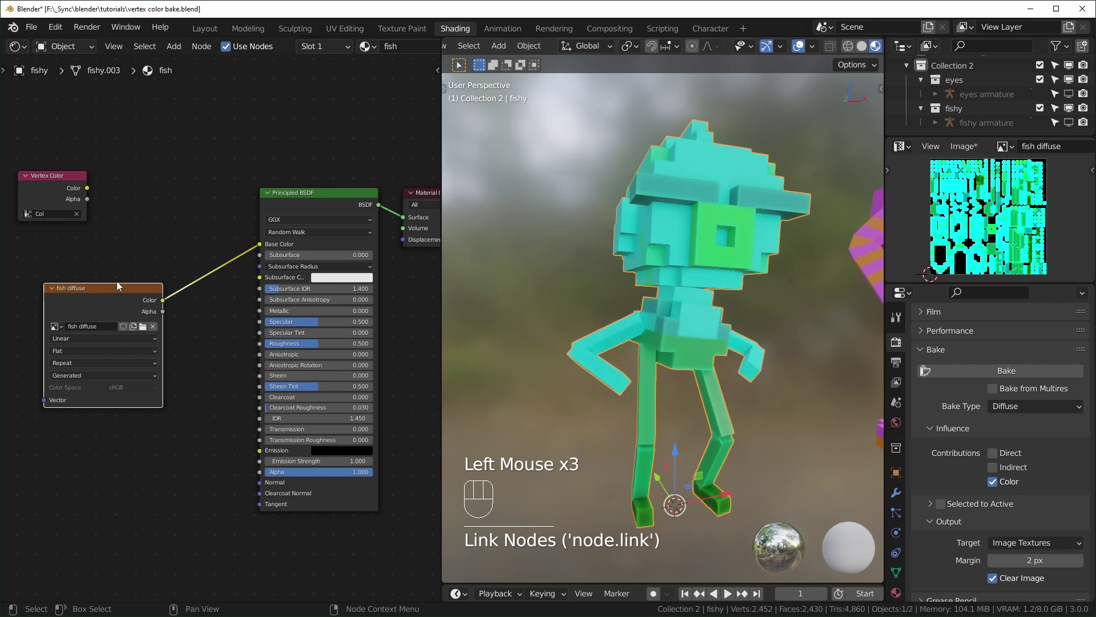
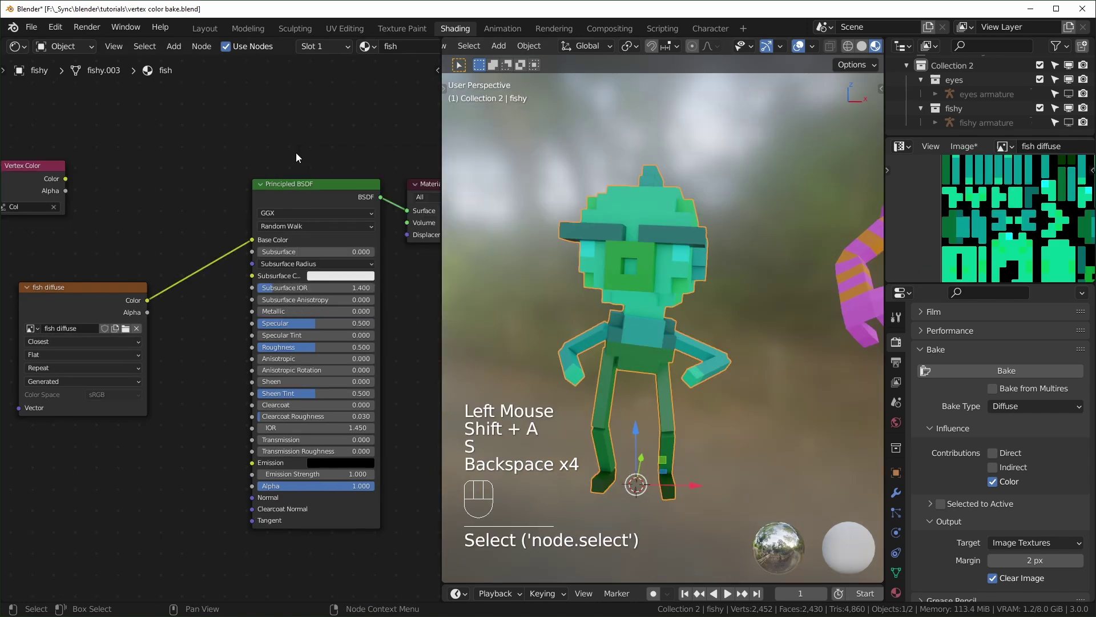
pyautogui.press('shift+a')
pyautogui.press('f')
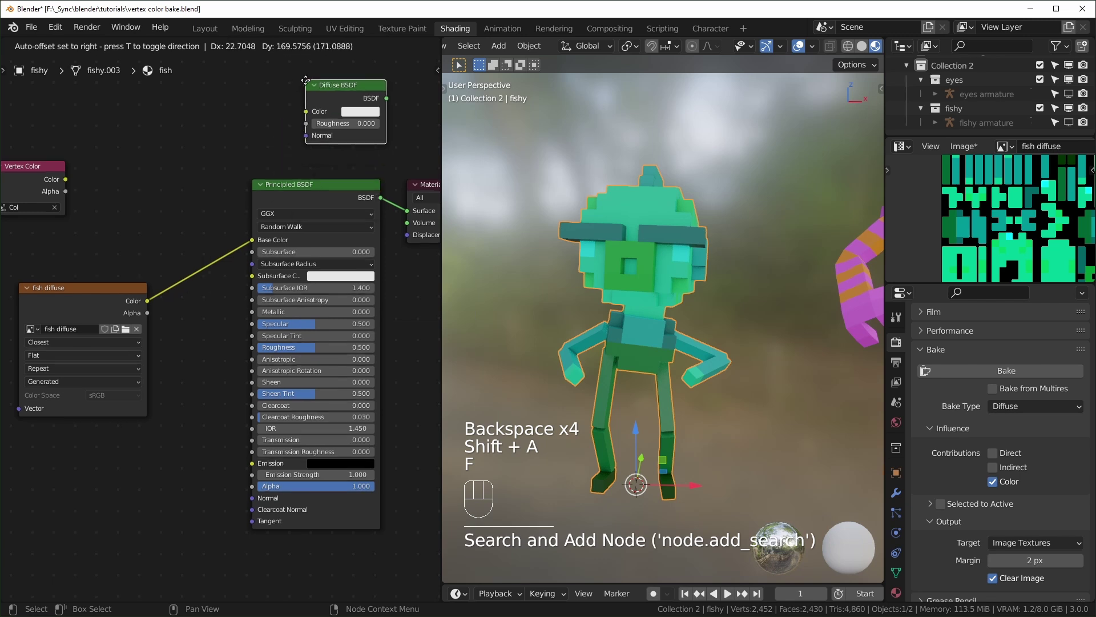
pyautogui.moveTo(72, 187); pyautogui.dragTo(326, 123)
pyautogui.moveTo(392, 104); pyautogui.dragTo(392, 247)
pyautogui.middleClick(392, 283)
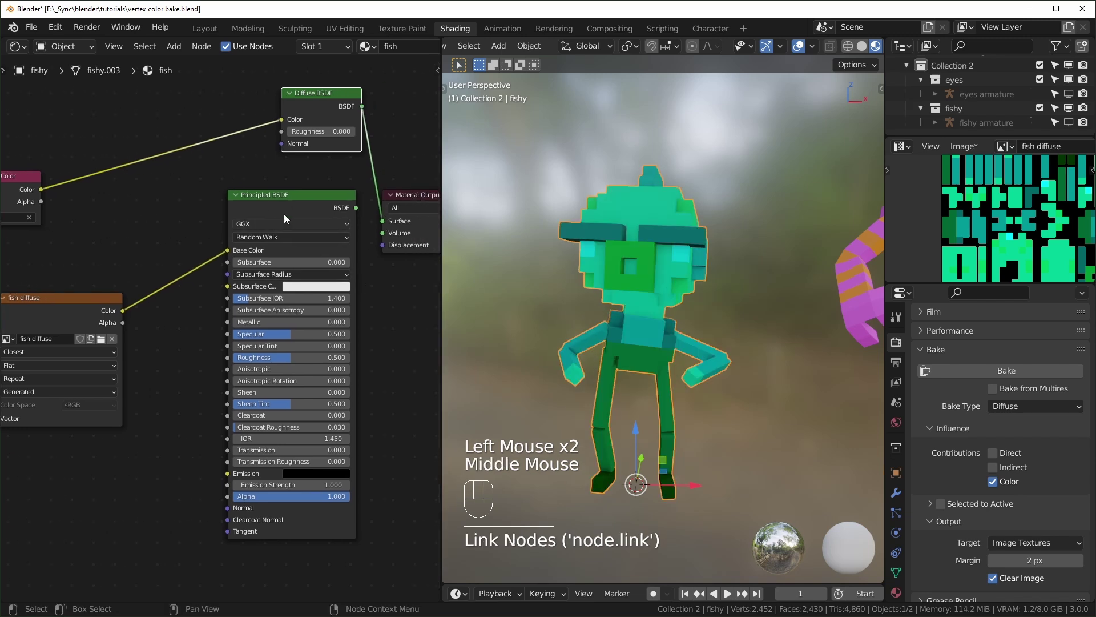
# - Delete the temporary Diffuse BSDF, leaving the output without a surface shader
pyautogui.middleClick(245, 258)
pyautogui.click(135, 306)
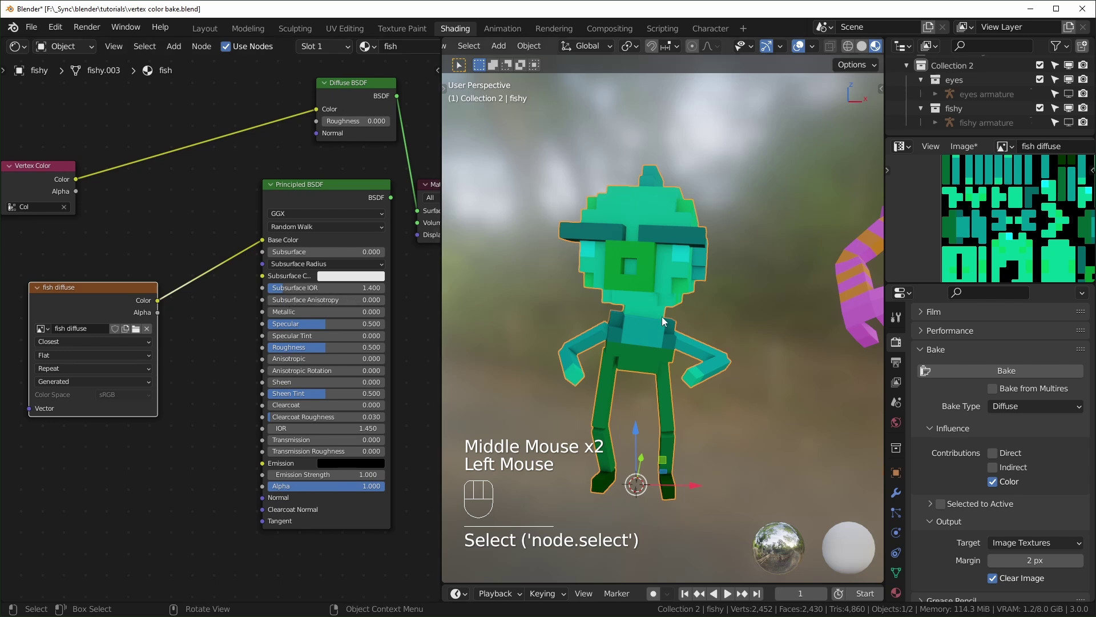
pyautogui.click(369, 92)
pyautogui.press('ctrl+x')
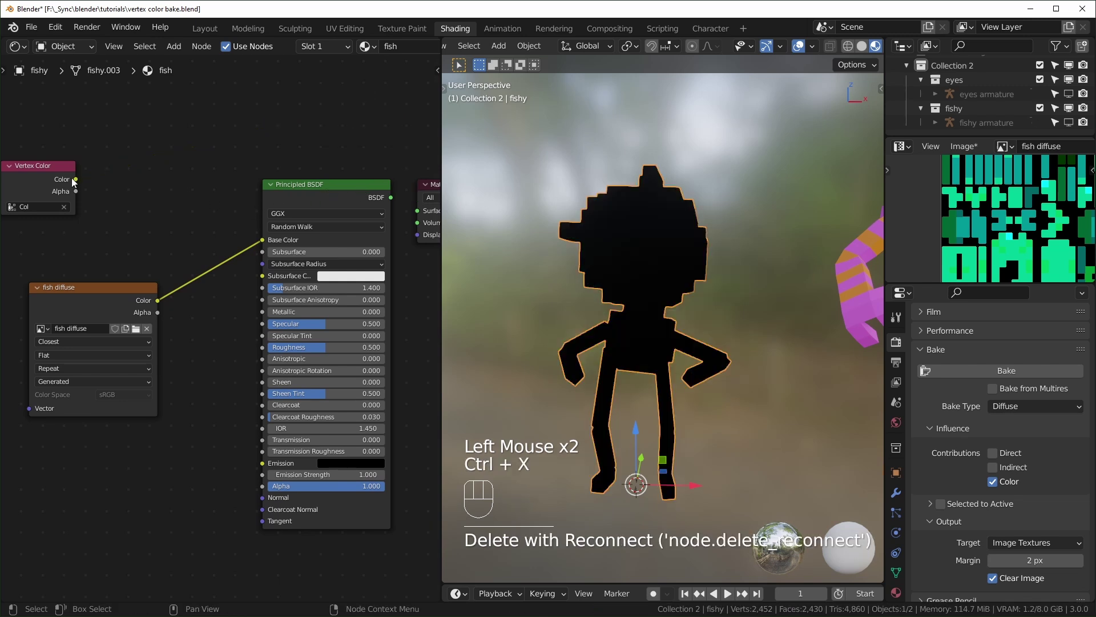
pyautogui.moveTo(83, 180); pyautogui.dragTo(161, 166)
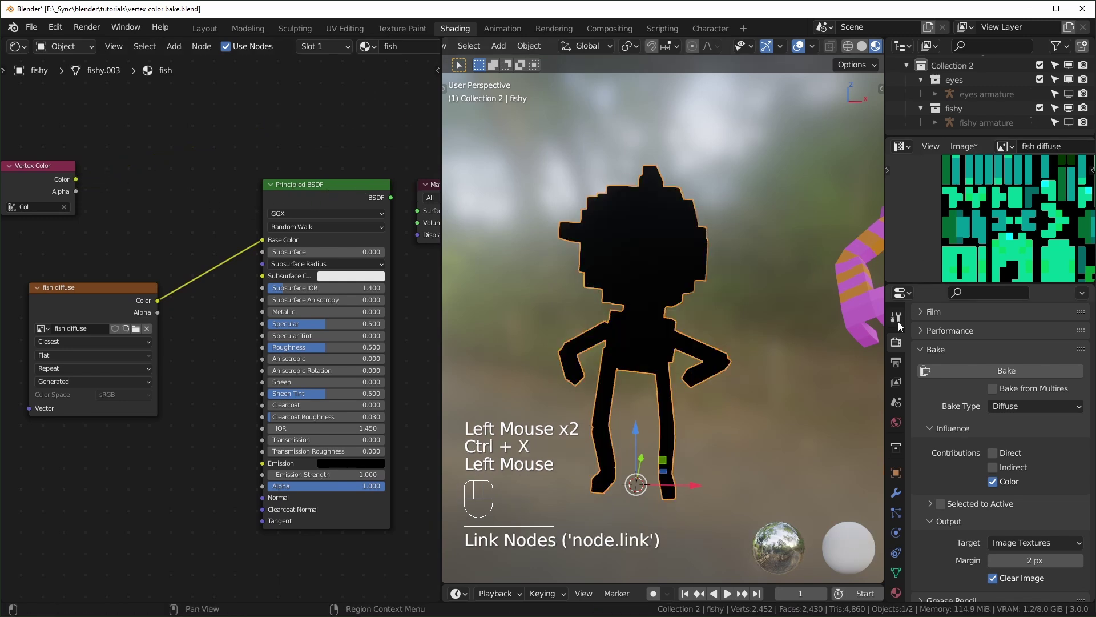
# - Link the Vertex Color node to a Viewer so the fish shows its green voxel colours
pyautogui.moveTo(1038, 411); pyautogui.dragTo(288, 287)
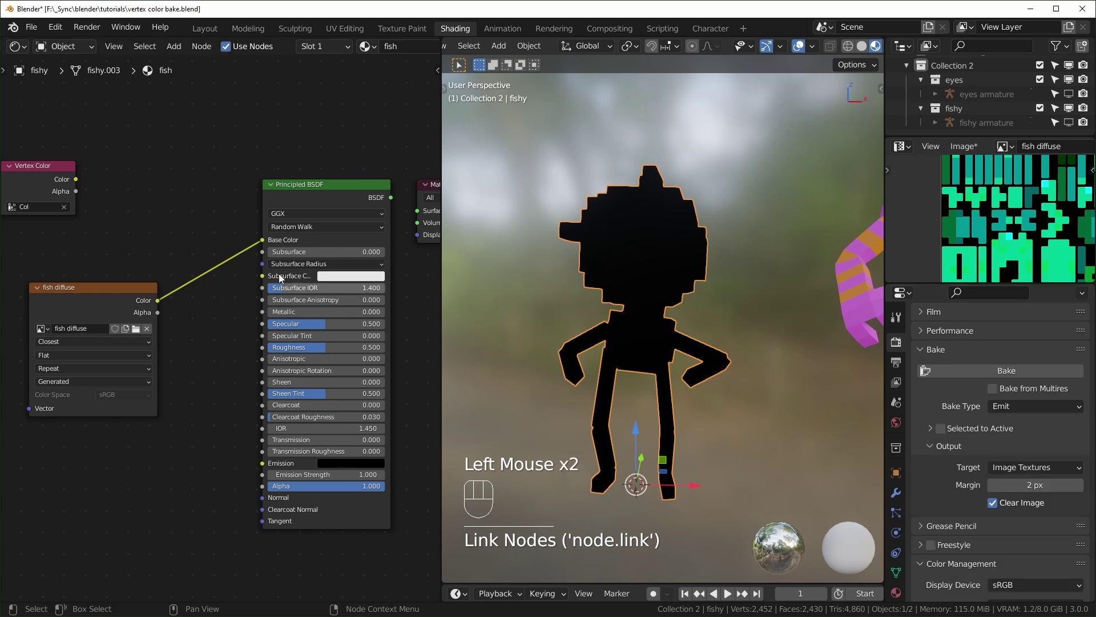
pyautogui.middleClick(120, 209)
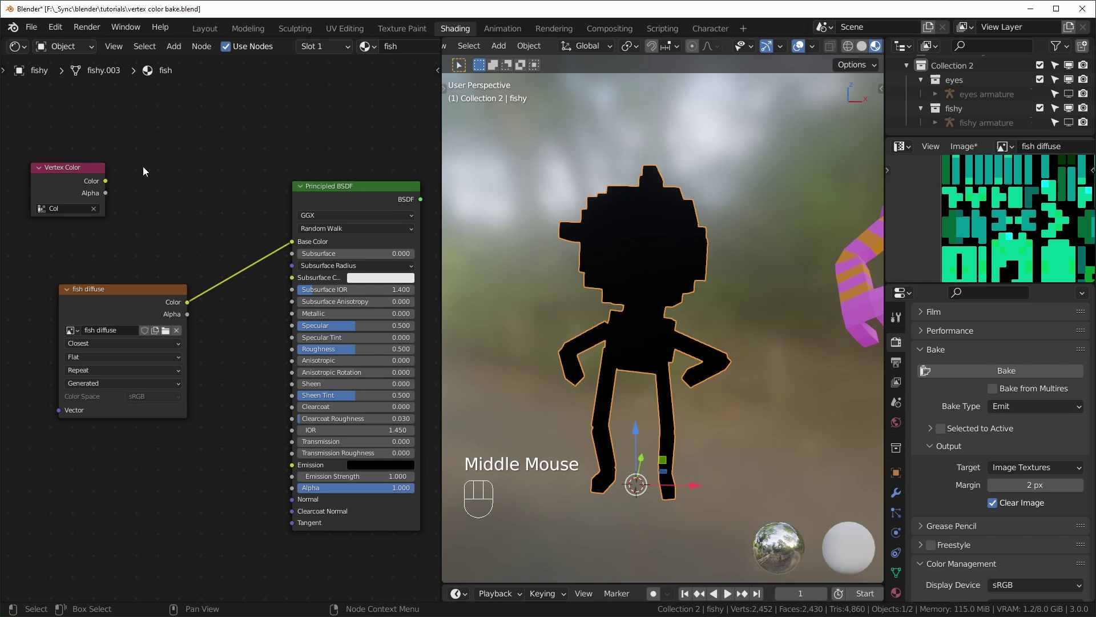
pyautogui.moveTo(62, 31); pyautogui.dragTo(103, 253)
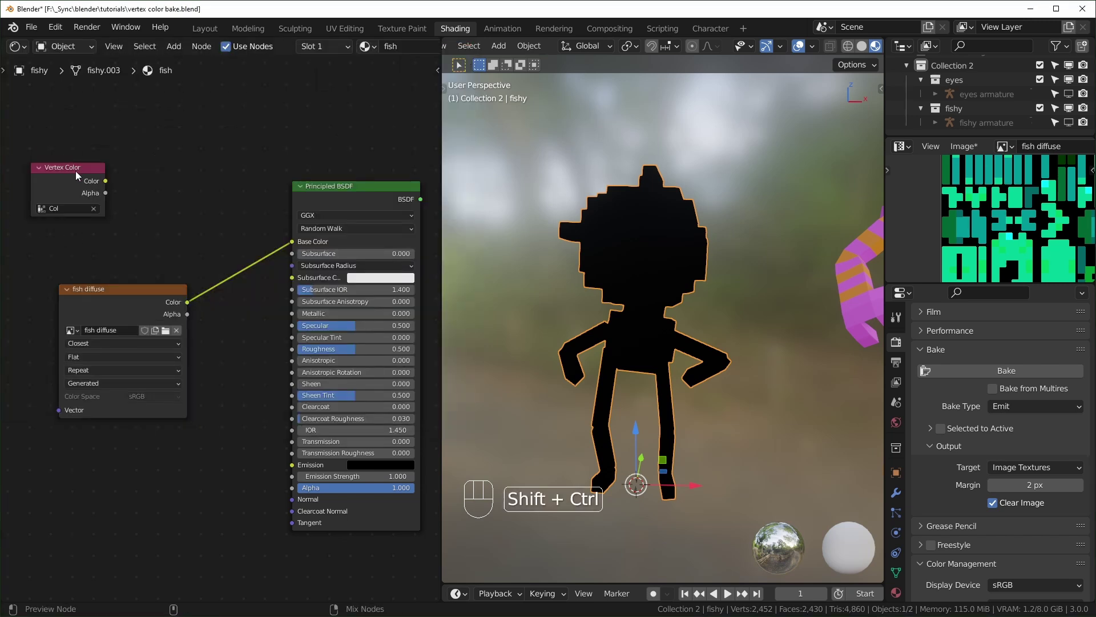
pyautogui.click(78, 177)
pyautogui.moveTo(602, 307); pyautogui.dragTo(624, 308)
pyautogui.scroll(-3)
pyautogui.middleClick(342, 222)
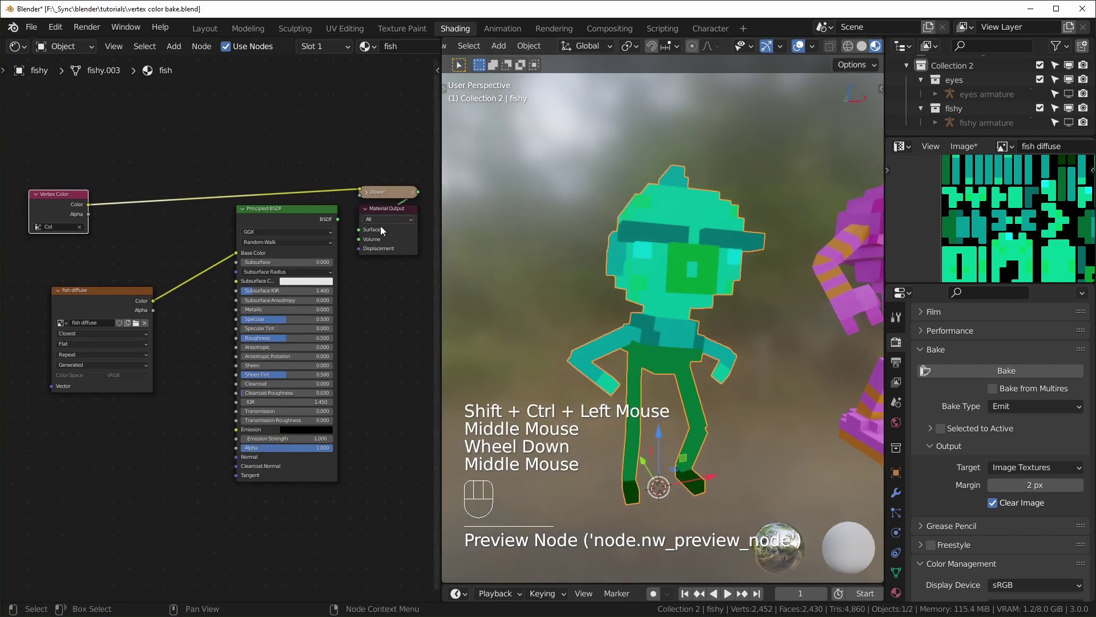
pyautogui.click(373, 196)
pyautogui.moveTo(388, 193); pyautogui.dragTo(376, 143)
pyautogui.click(365, 146)
pyautogui.scroll(3)
pyautogui.scroll(-3)
# - Orbit around the fish's head to inspect the previewed vertex colours up close
pyautogui.middleClick(71, 194)
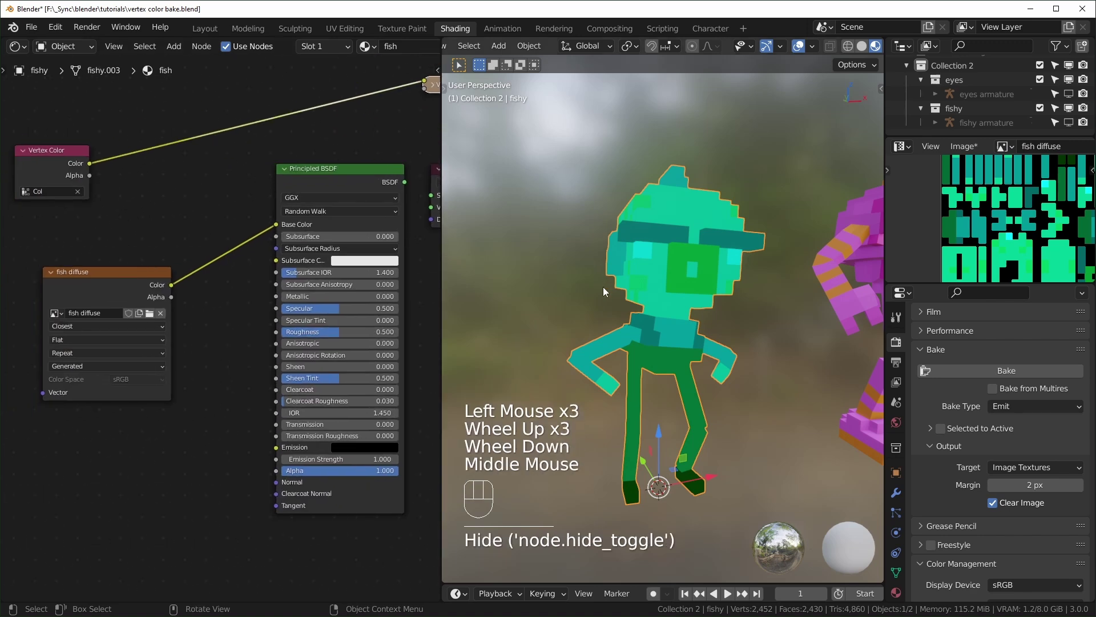
pyautogui.click(110, 281)
pyautogui.middleClick(693, 342)
pyautogui.scroll(3)
pyautogui.middleClick(695, 407)
pyautogui.scroll(-3)
pyautogui.middleClick(679, 335)
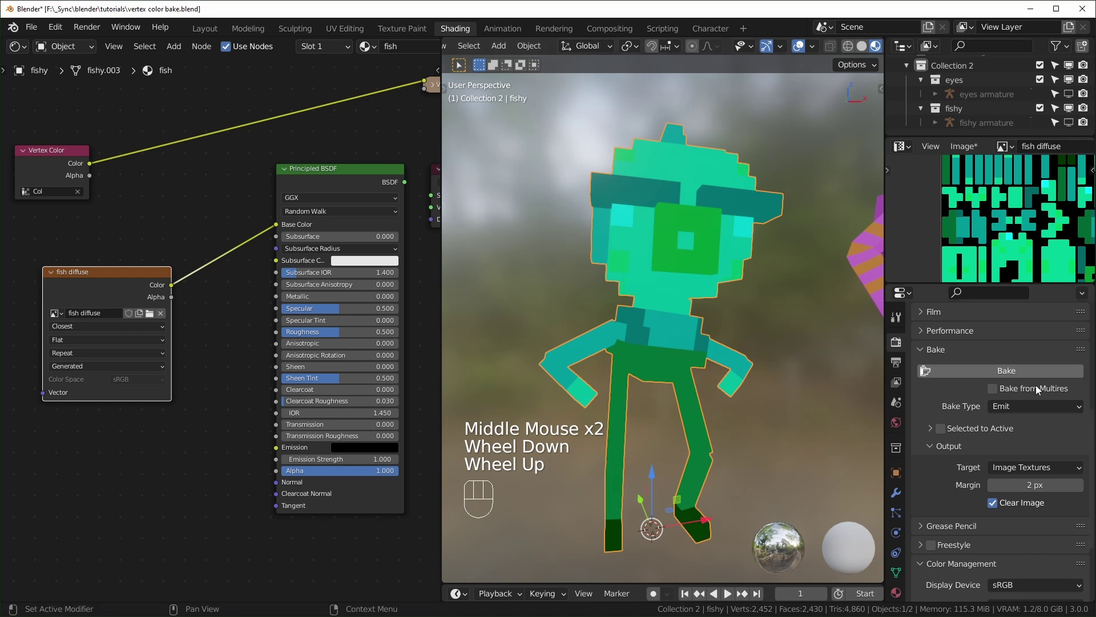
# - Pull back to view the whole fish and set the bake type to Emit
pyautogui.moveTo(1041, 412); pyautogui.dragTo(996, 455)
pyautogui.moveTo(1034, 413); pyautogui.dragTo(1003, 307)
pyautogui.scroll(3)
pyautogui.moveTo(668, 397); pyautogui.dragTo(698, 362)
pyautogui.moveTo(763, 351); pyautogui.dragTo(697, 346)
pyautogui.moveTo(687, 360); pyautogui.dragTo(228, 262)
pyautogui.scroll(-3)
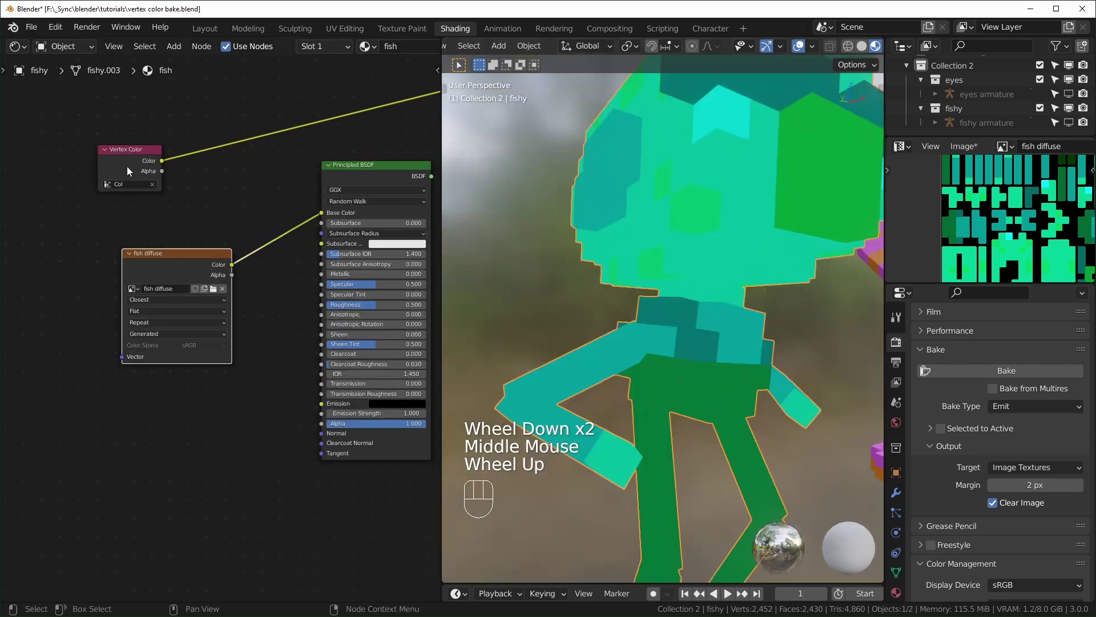
pyautogui.click(190, 460)
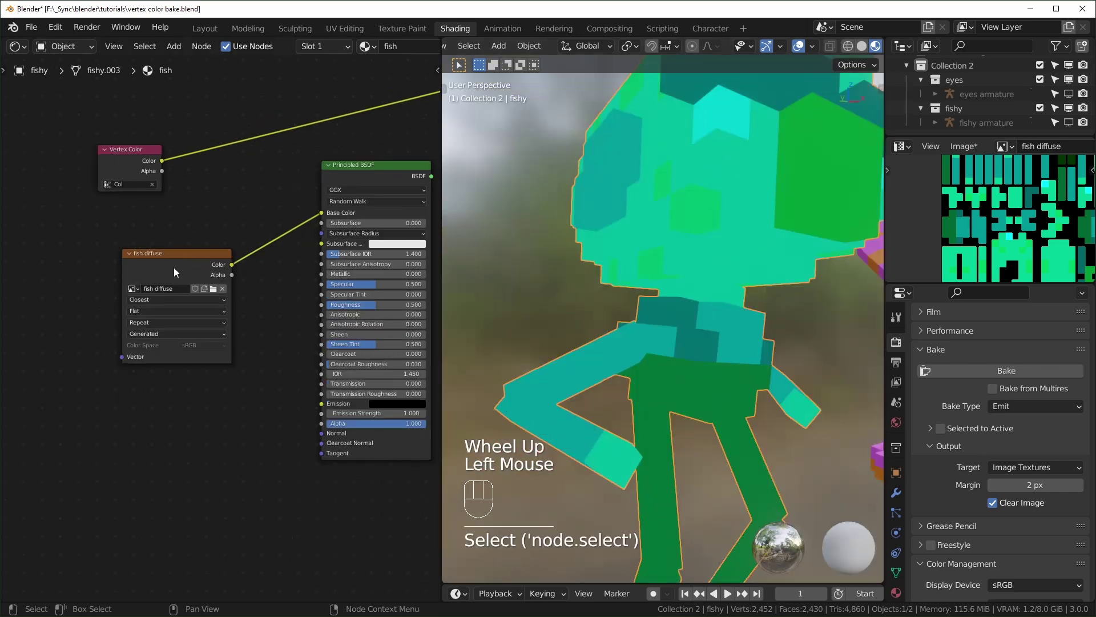
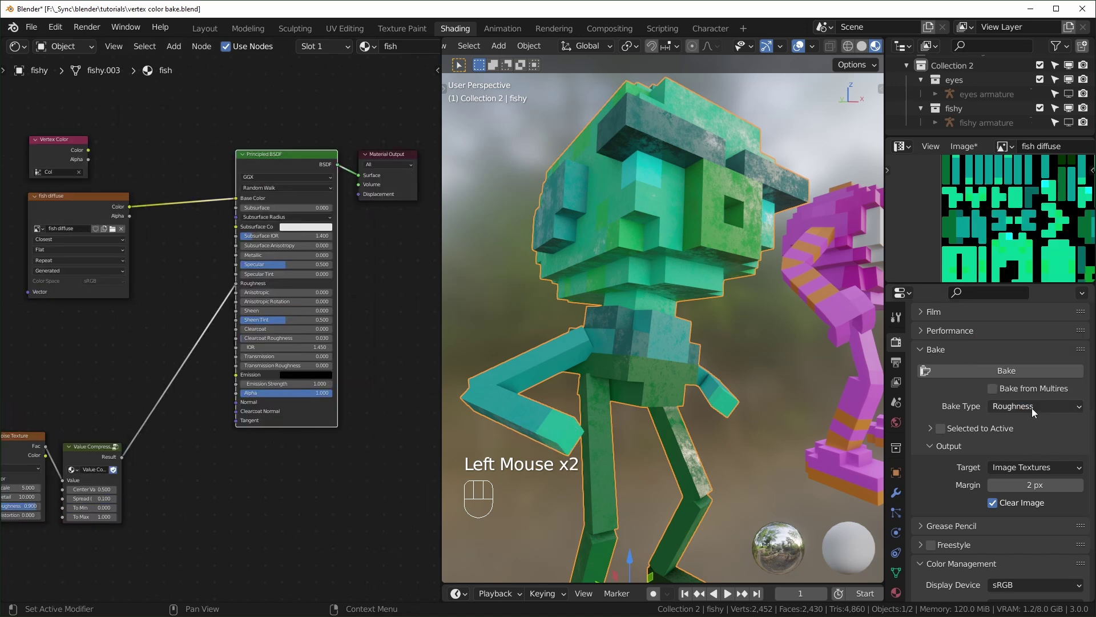
# - Bring the Noise Texture and Value Compressor roughness chain into view in the node graph
pyautogui.moveTo(1036, 412); pyautogui.dragTo(1023, 288)
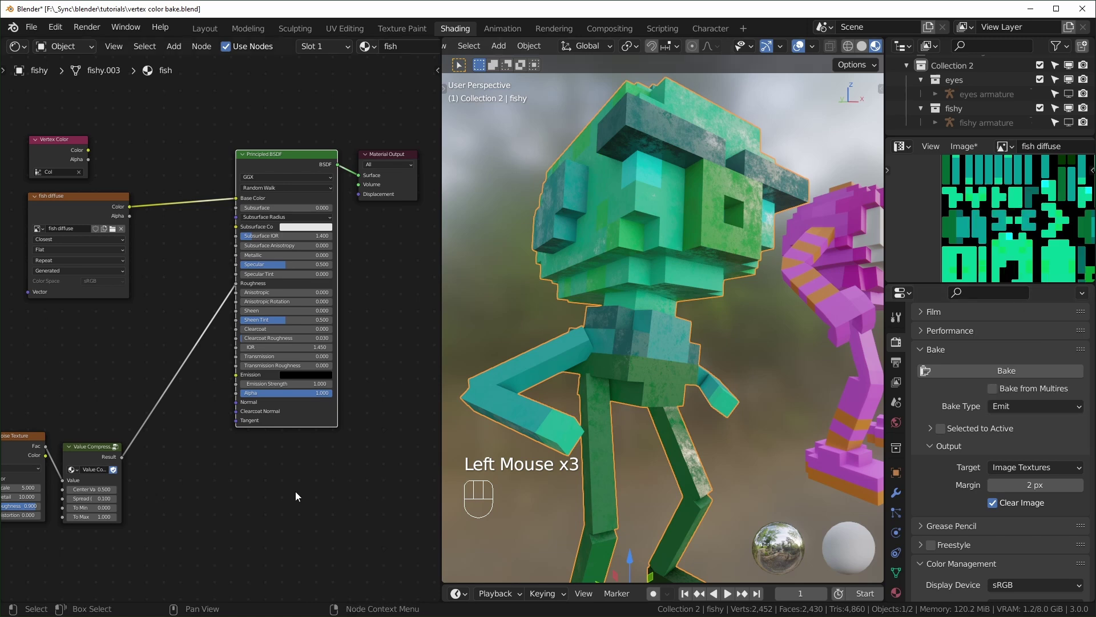
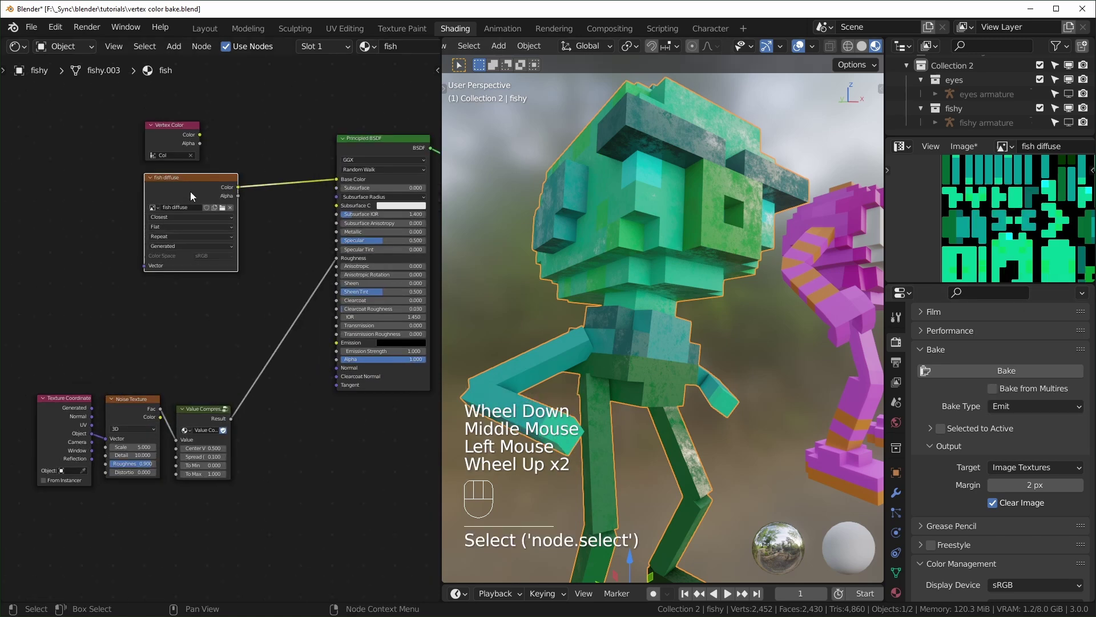
# - Duplicate the fish diffuse image node and give it a new black image named 'fish roughness'
pyautogui.press('shift+d')
pyautogui.scroll(3)
pyautogui.click(221, 276)
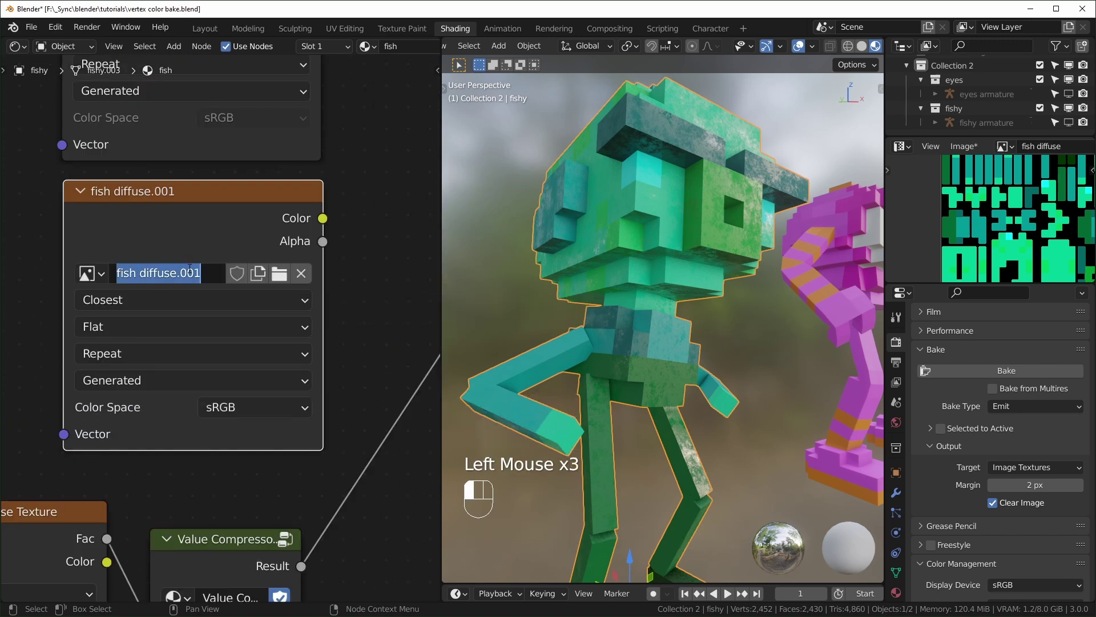
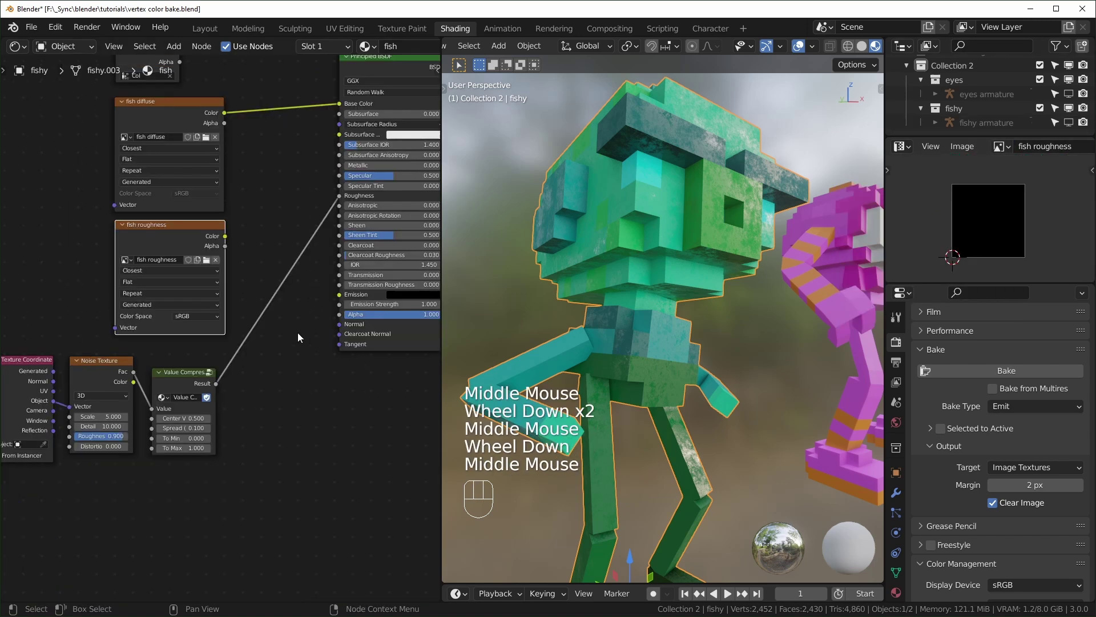
pyautogui.scroll(3)
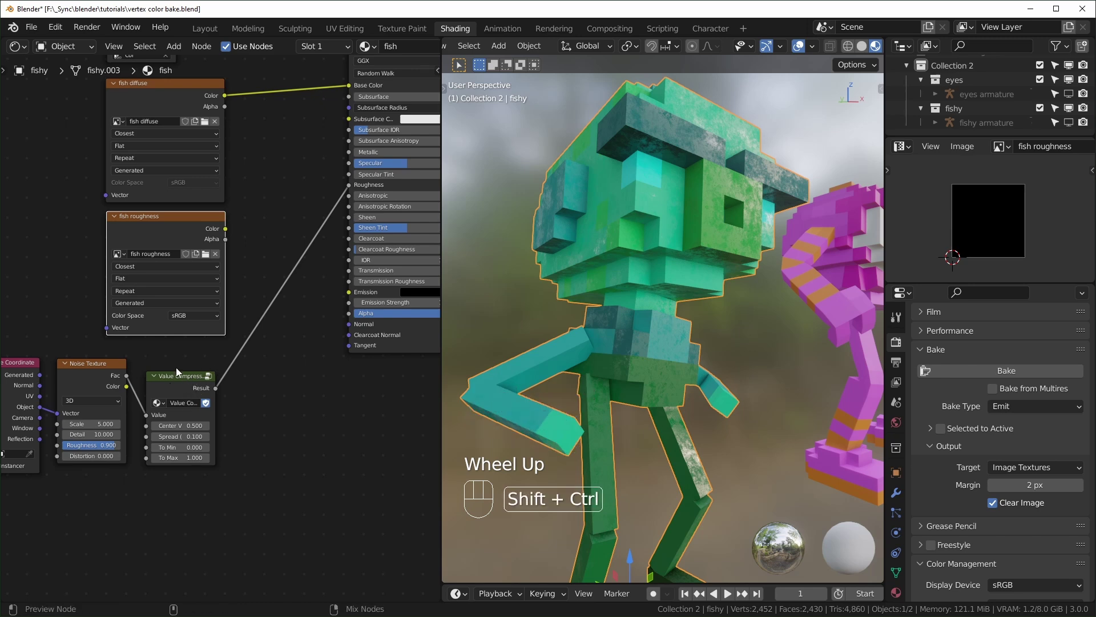
# - Preview the Value Compressor's greyscale noise on the fish and select the fish roughness node
pyautogui.click(194, 384)
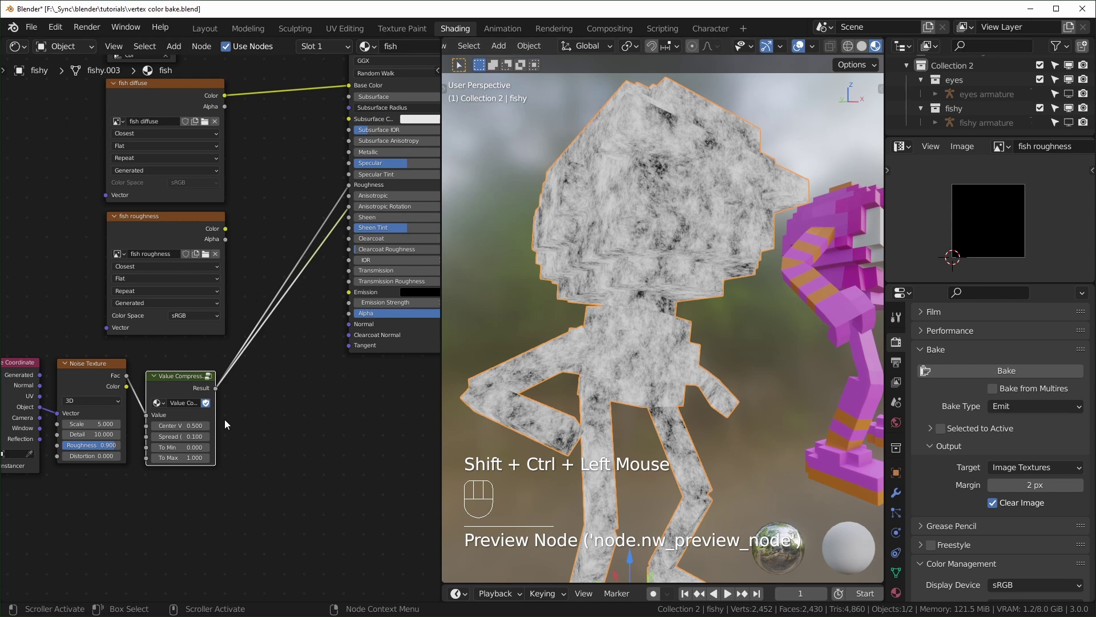
pyautogui.click(672, 218)
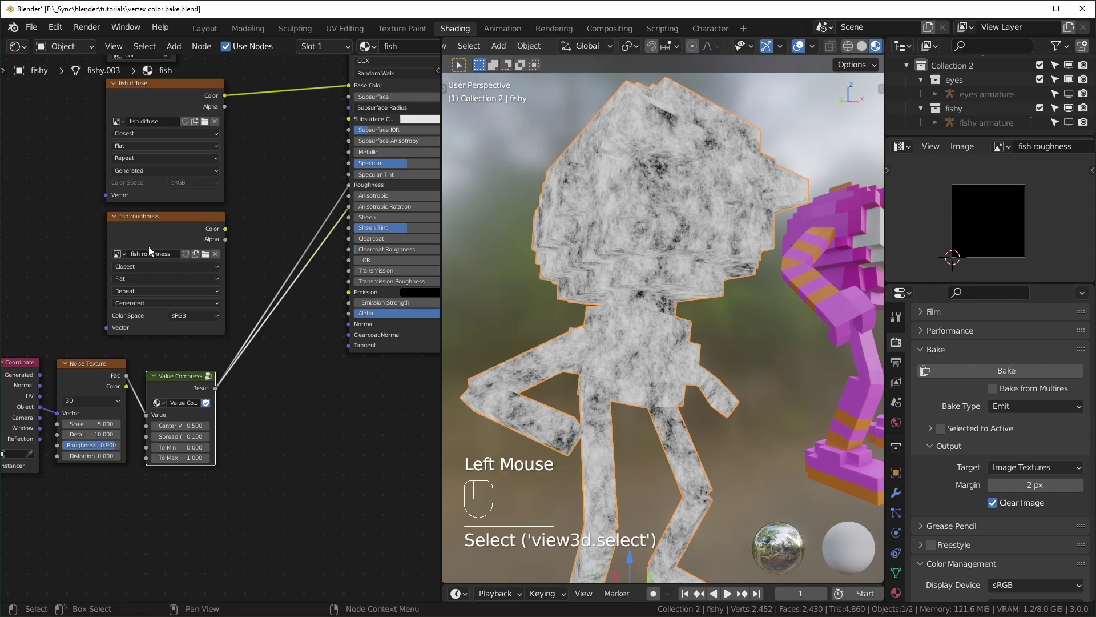
pyautogui.click(166, 228)
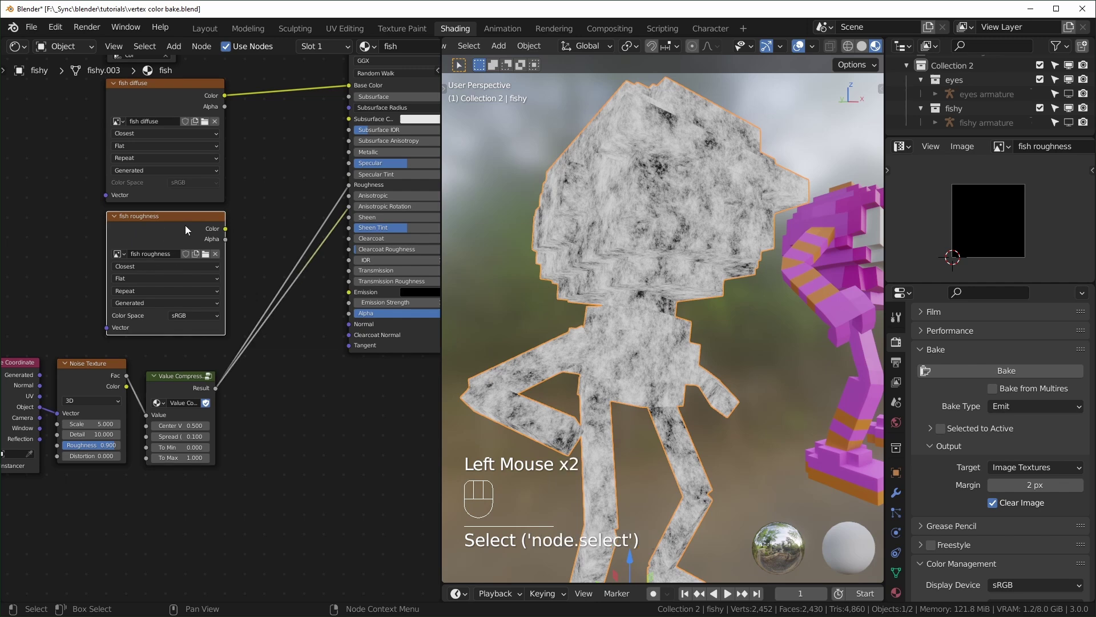
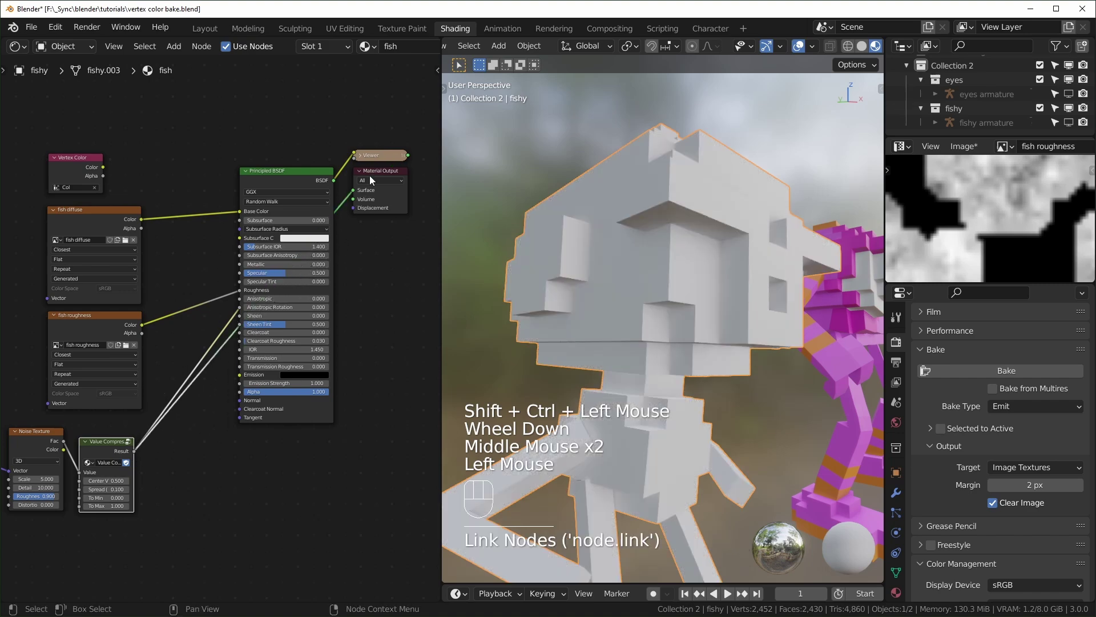
# - Preview the compressed noise roughness on the fish through the Viewer node
pyautogui.click(394, 159)
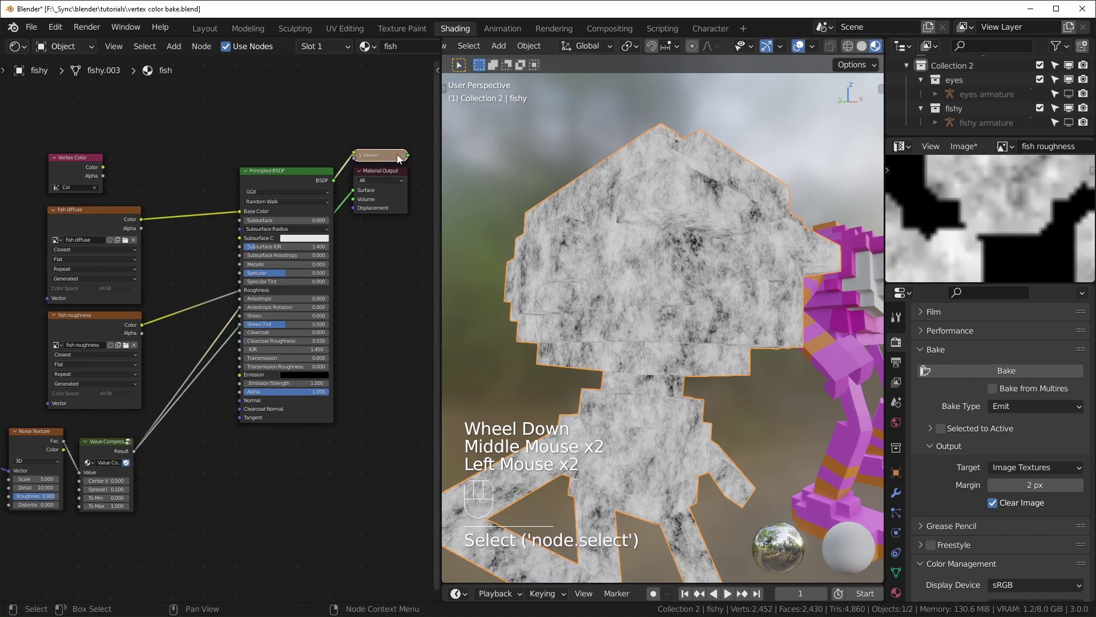
pyautogui.press('x')
pyautogui.middleClick(674, 165)
pyautogui.scroll(3)
# - Make the fish roughness image node the bake target and bake the noise roughness into it
pyautogui.click(674, 165)
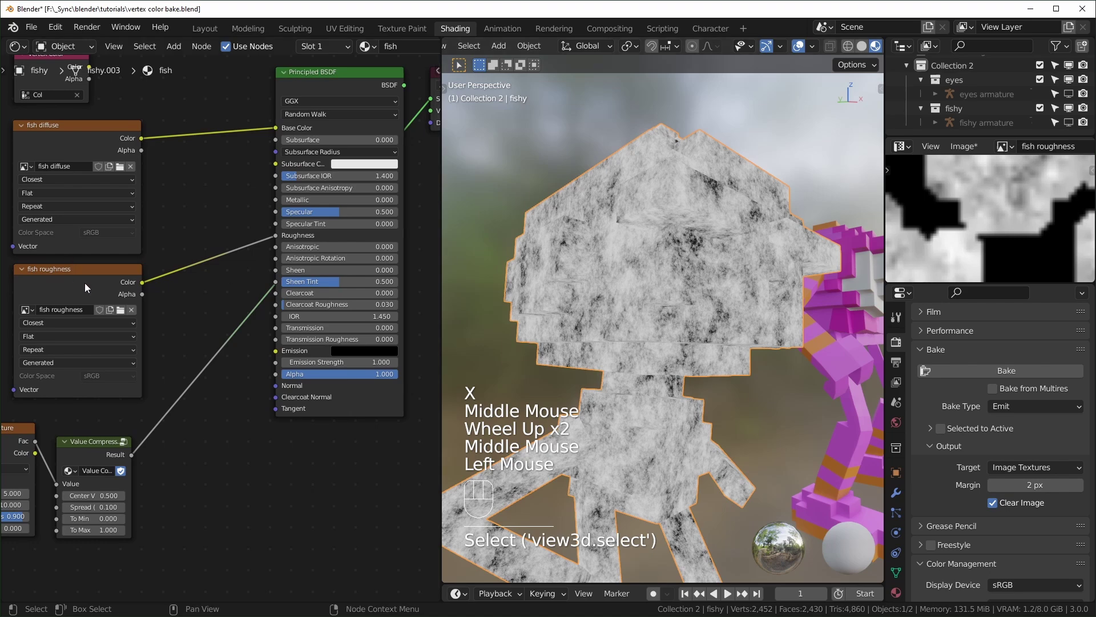
pyautogui.click(89, 290)
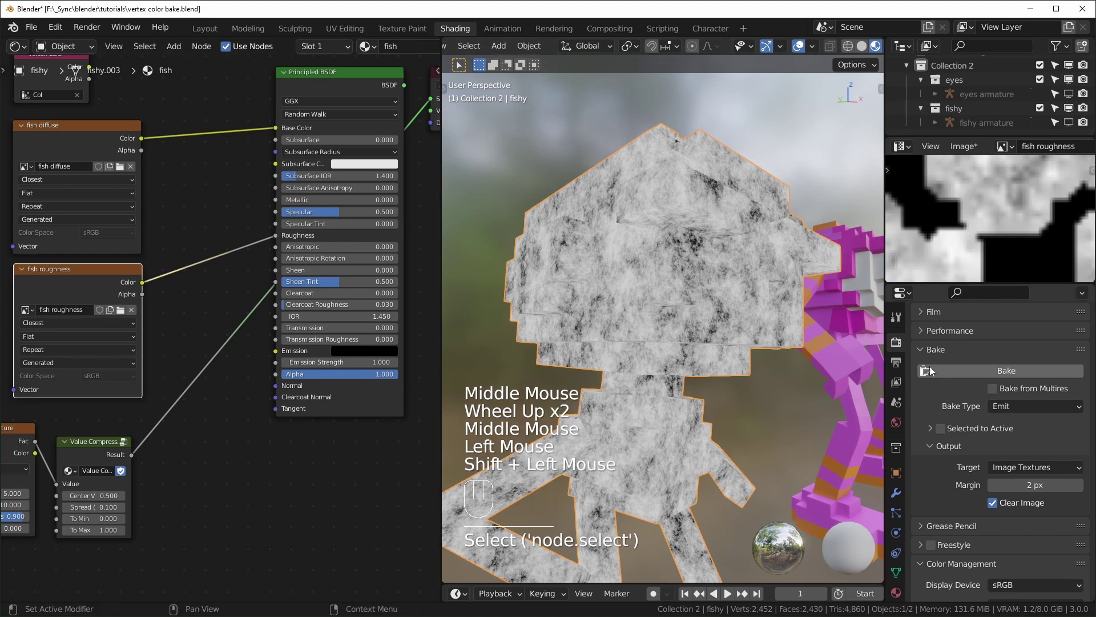
pyautogui.click(966, 375)
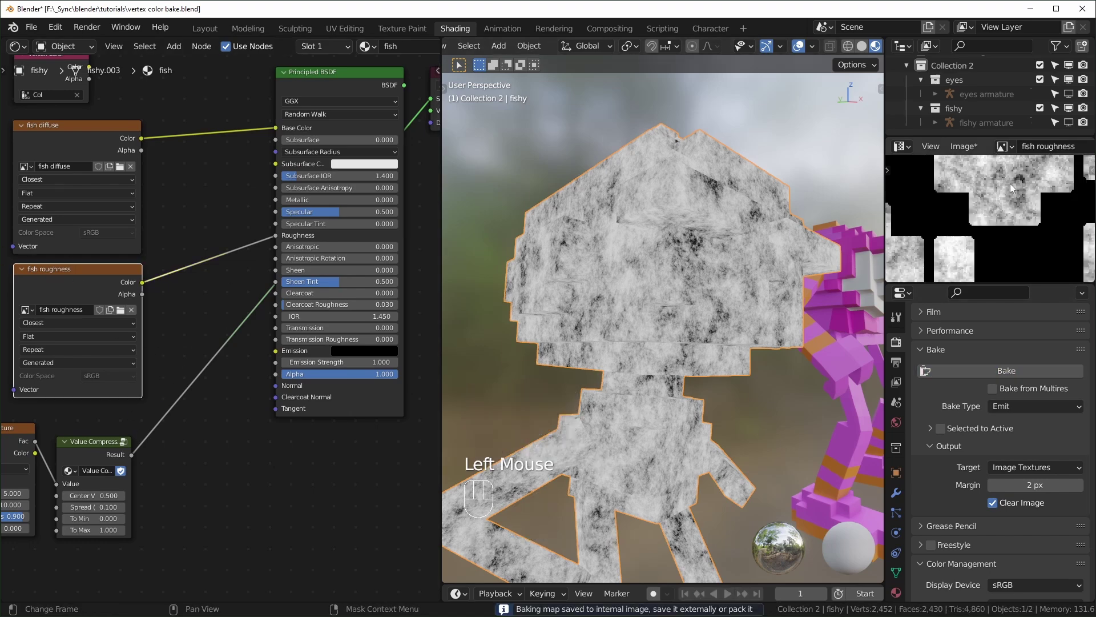
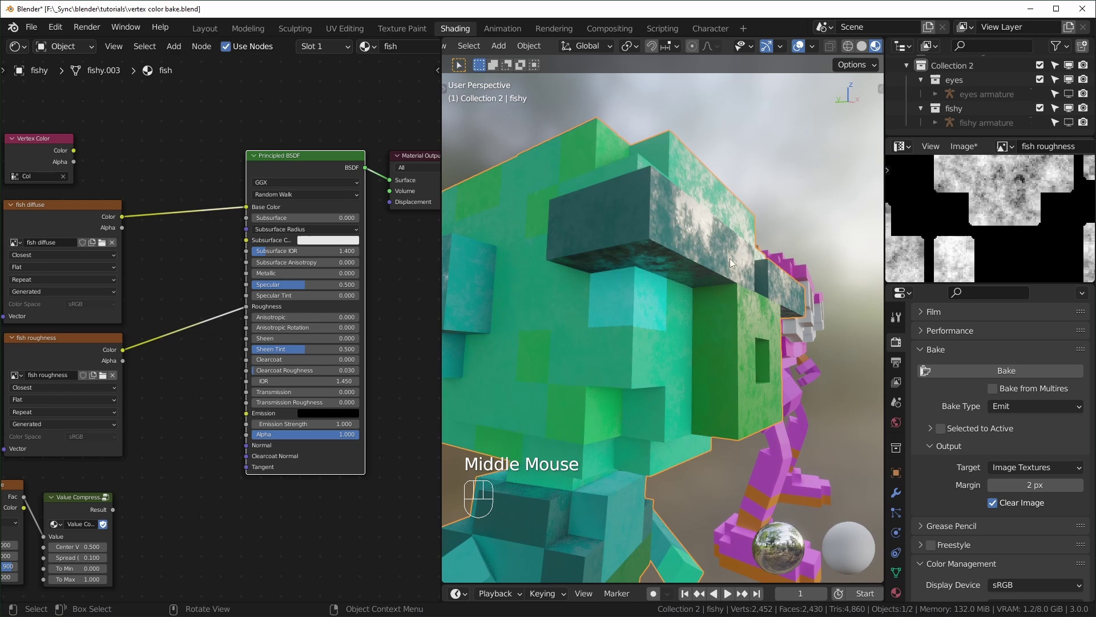
# - Orbit in close to inspect the fish with baked diffuse and roughness textures applied
pyautogui.scroll(3)
pyautogui.moveTo(753, 261); pyautogui.dragTo(747, 284)
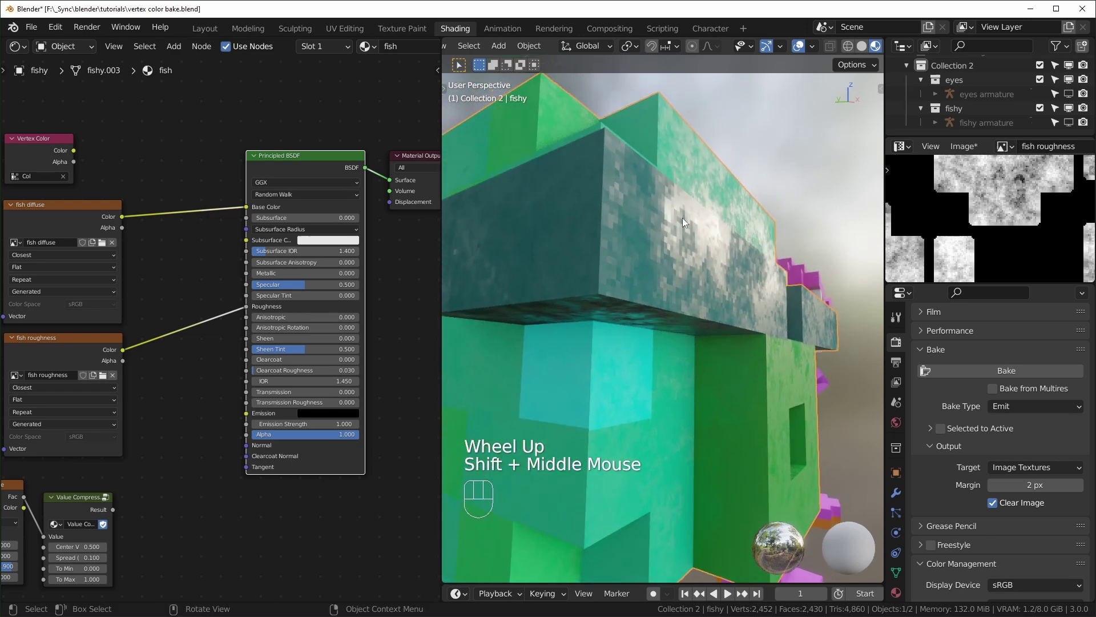
pyautogui.scroll(-3)
pyautogui.middleClick(722, 361)
pyautogui.moveTo(723, 386); pyautogui.dragTo(713, 318)
pyautogui.moveTo(714, 333); pyautogui.dragTo(715, 354)
# - Orbit back out to the whole fish and close the file, bringing up the save-changes prompt
pyautogui.scroll(-3)
pyautogui.moveTo(721, 364); pyautogui.dragTo(734, 359)
pyautogui.scroll(3)
pyautogui.moveTo(762, 367); pyautogui.dragTo(728, 365)
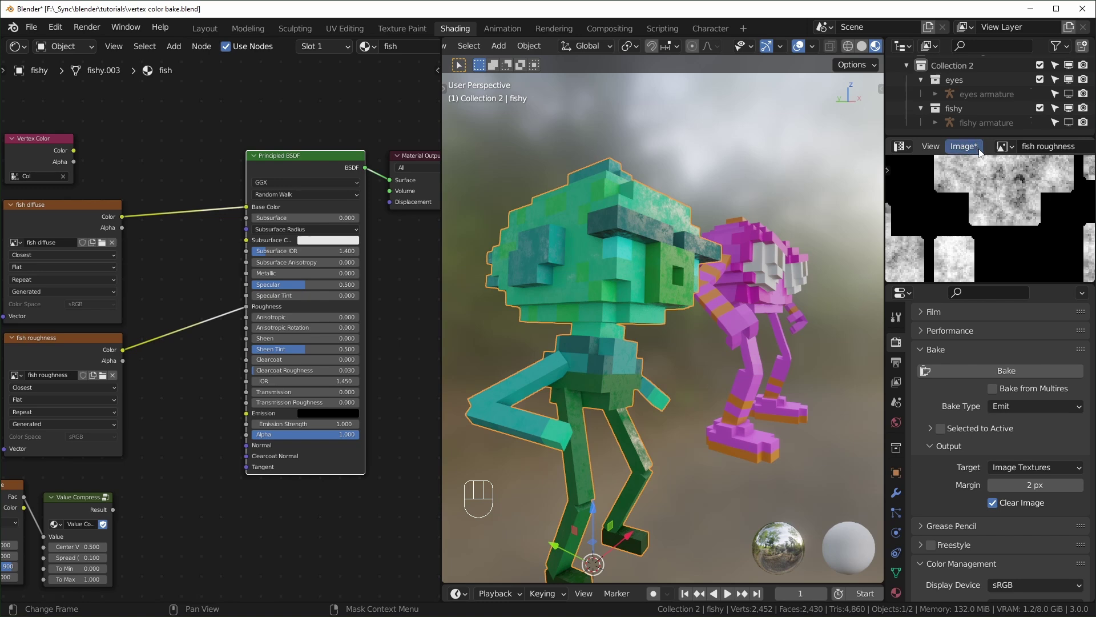
pyautogui.moveTo(984, 150); pyautogui.dragTo(895, 278)
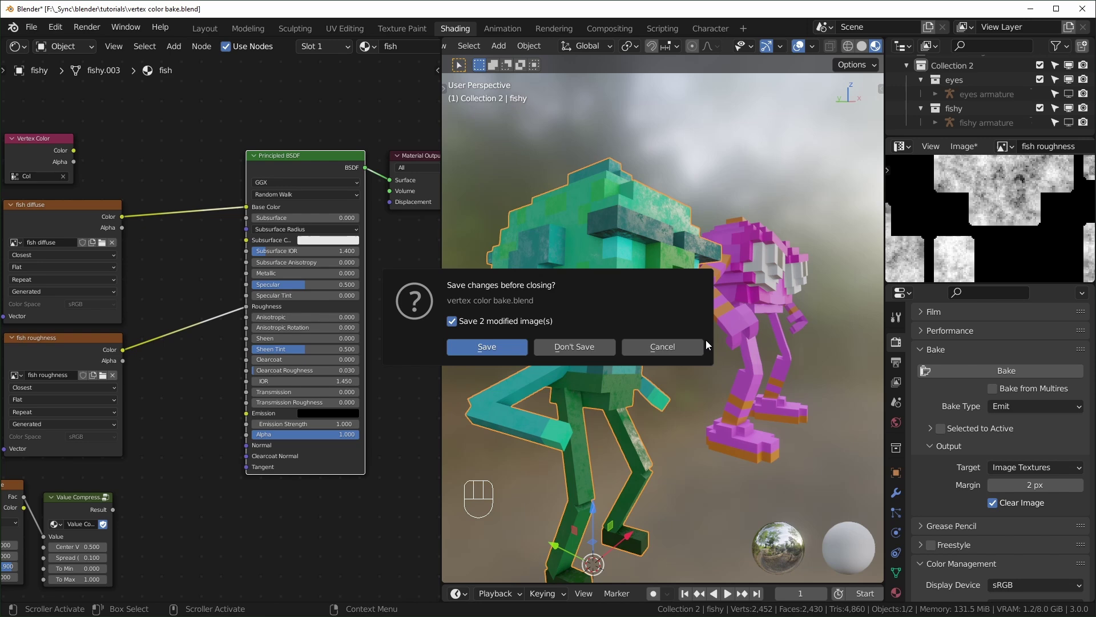
# - Save the baked images and bring the fish roughness image node into view
pyautogui.click(965, 185)
pyautogui.moveTo(37, 32); pyautogui.dragTo(218, 273)
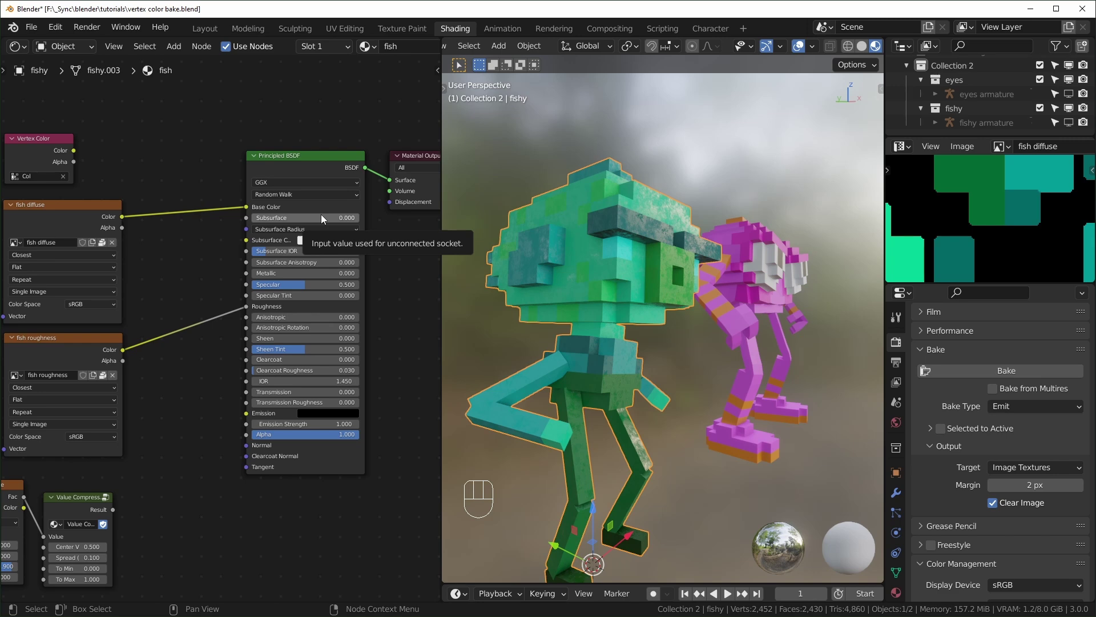
pyautogui.middleClick(954, 249)
pyautogui.scroll(-3)
pyautogui.moveTo(345, 383); pyautogui.dragTo(371, 347)
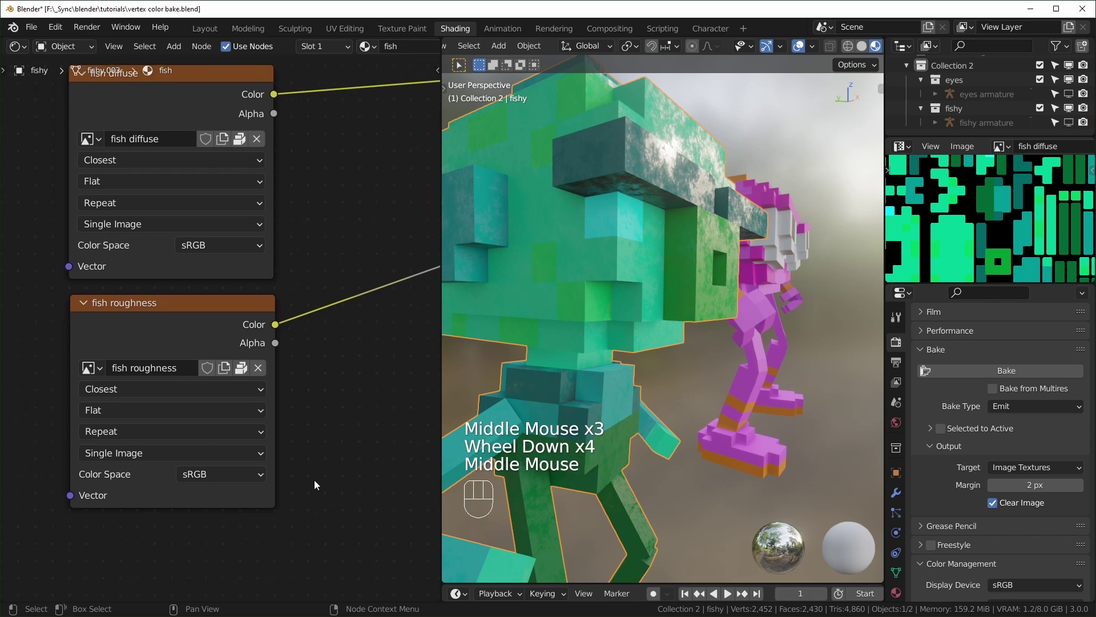
# - Set the fish roughness image node's Color Space to Non-Color
pyautogui.moveTo(242, 479); pyautogui.dragTo(239, 398)
pyautogui.middleClick(718, 313)
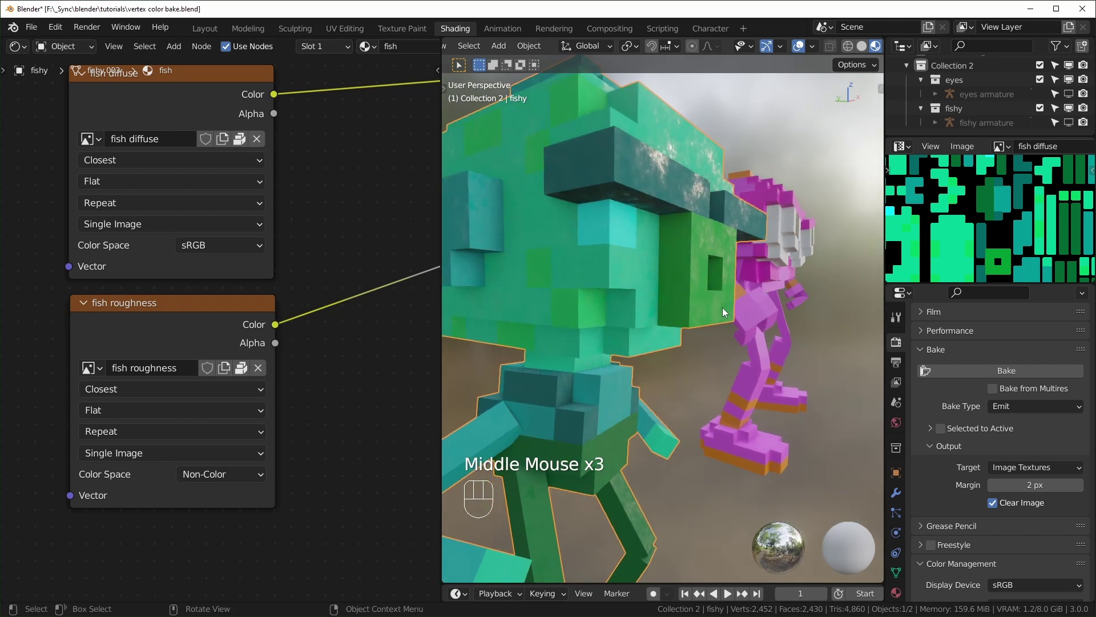
pyautogui.scroll(-3)
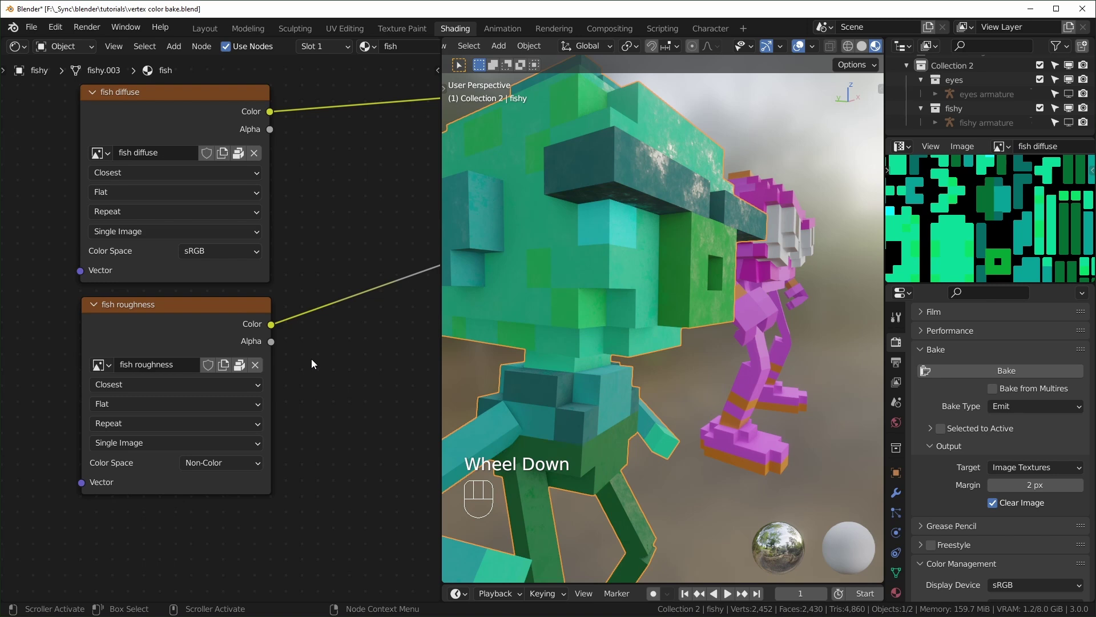